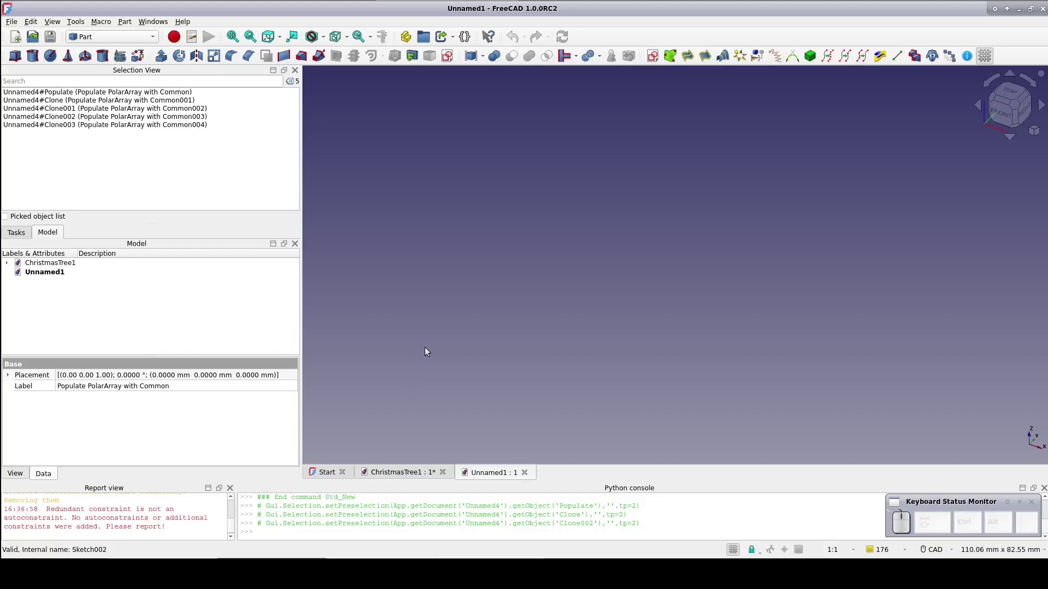
- Create a new empty sketch on the front XZ plane in document Unnamed1
click(426, 350)
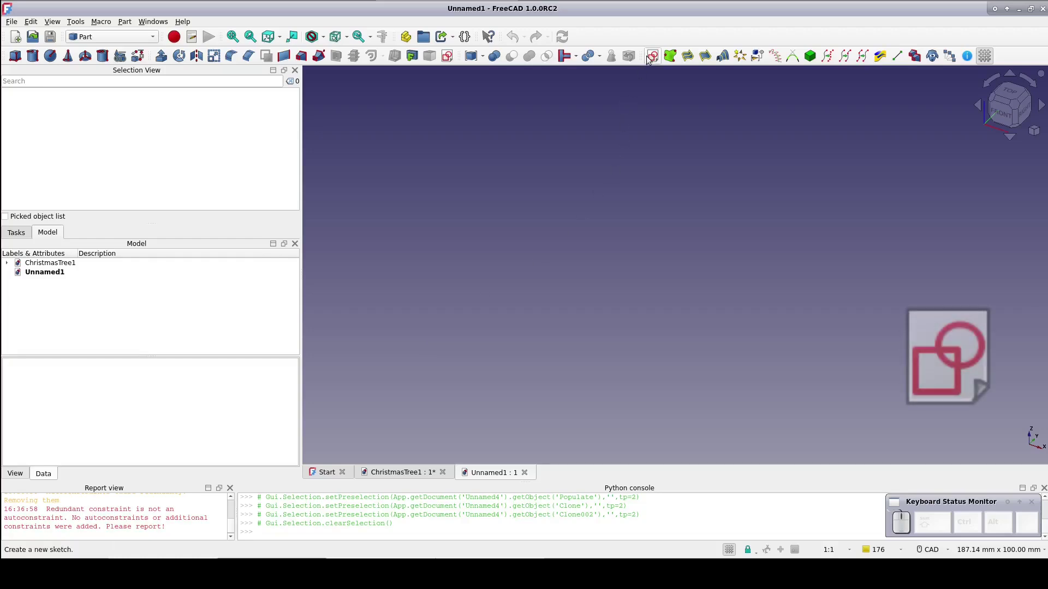
click(650, 59)
click(503, 250)
click(544, 309)
- Constrain the two arcs' outer endpoints symmetric about the sketch origin
scroll(down, 3)
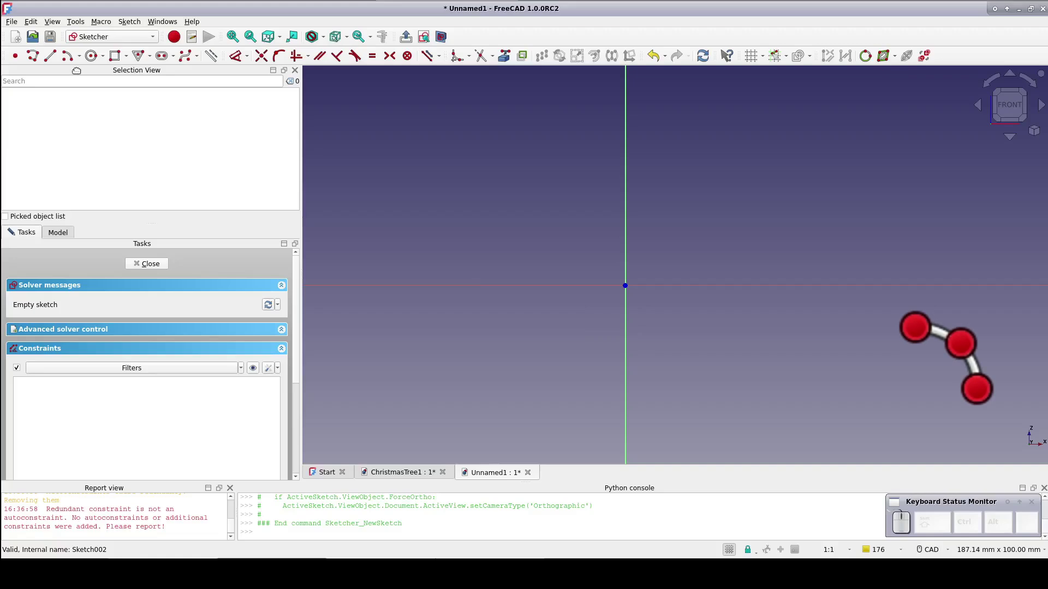
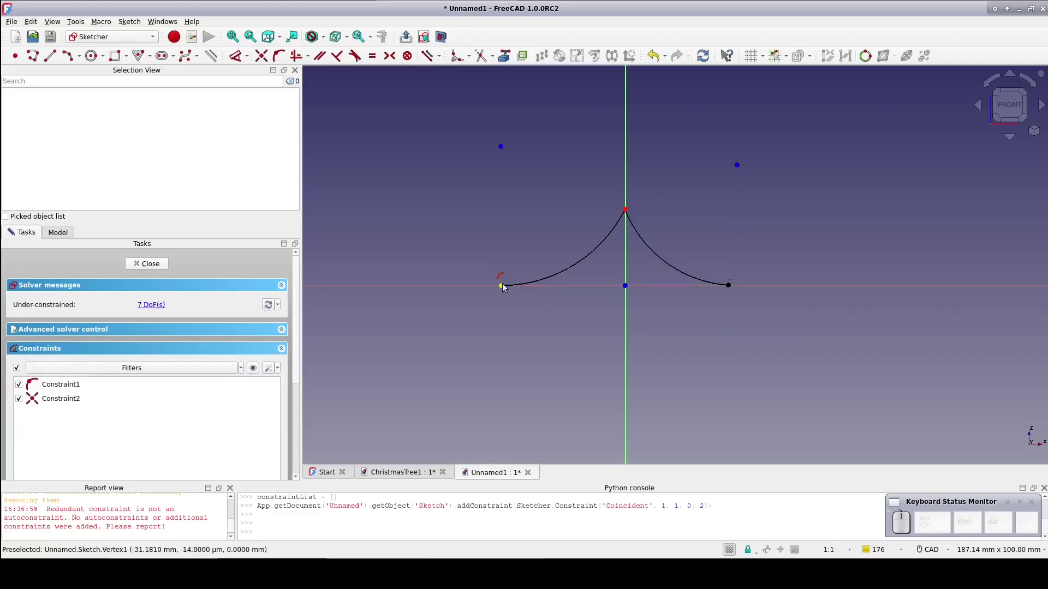
click(505, 288)
click(731, 289)
click(629, 289)
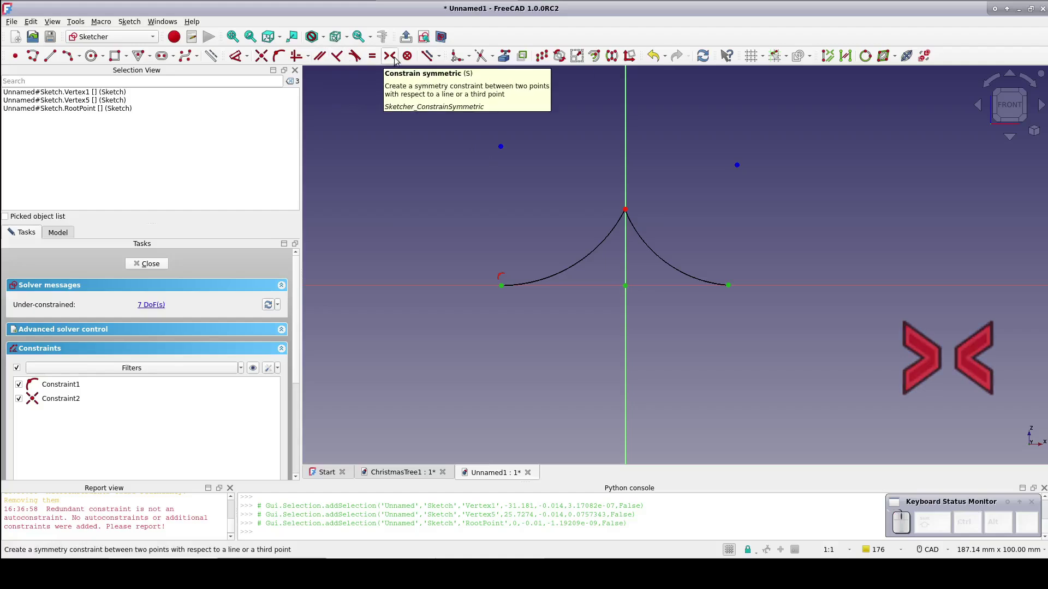
click(396, 61)
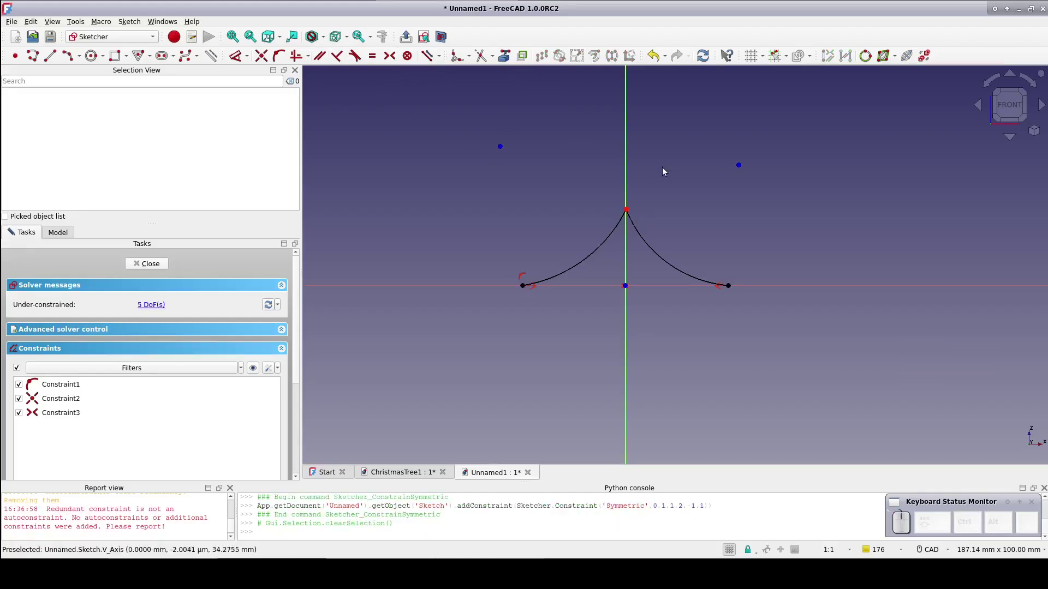
- Select both arcs and begin an offset outline around them
click(605, 246)
click(650, 250)
click(599, 55)
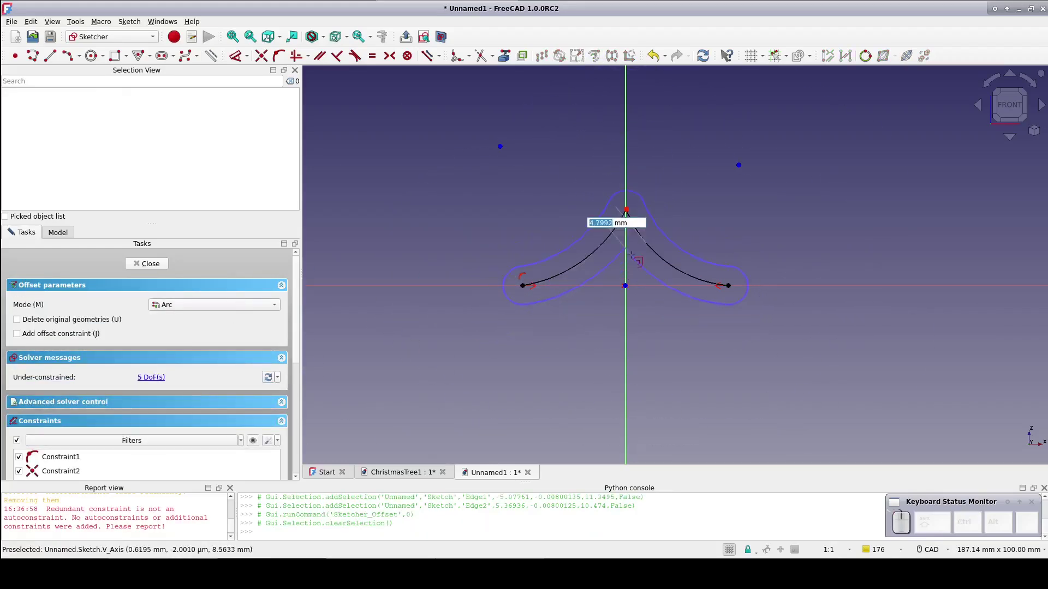
- Accept the offset outline, make the original arcs construction geometry, and close the branch sketch
key(1)
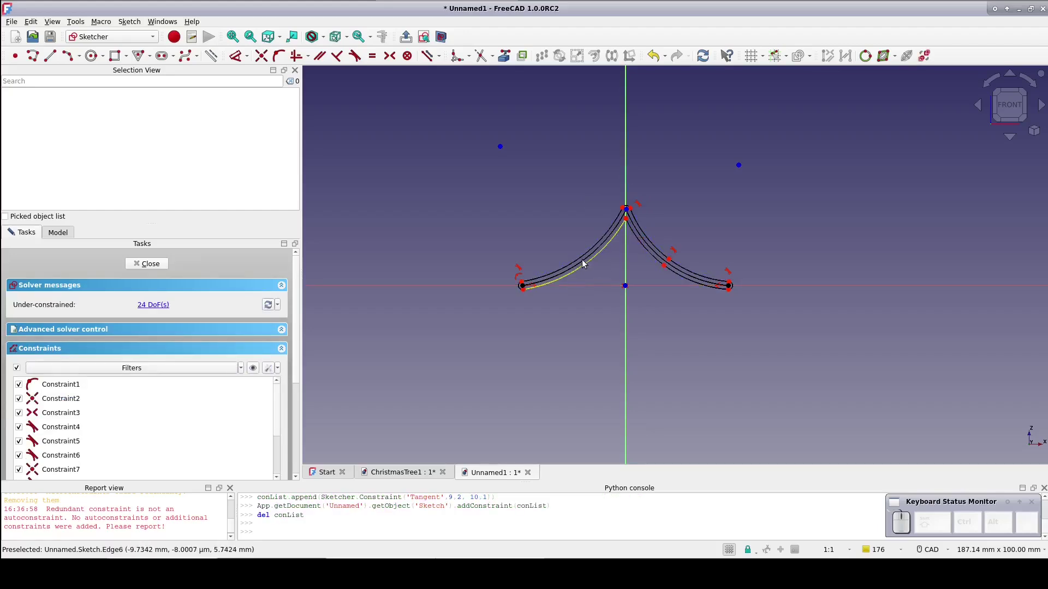
scroll(up, 3)
click(578, 268)
click(809, 247)
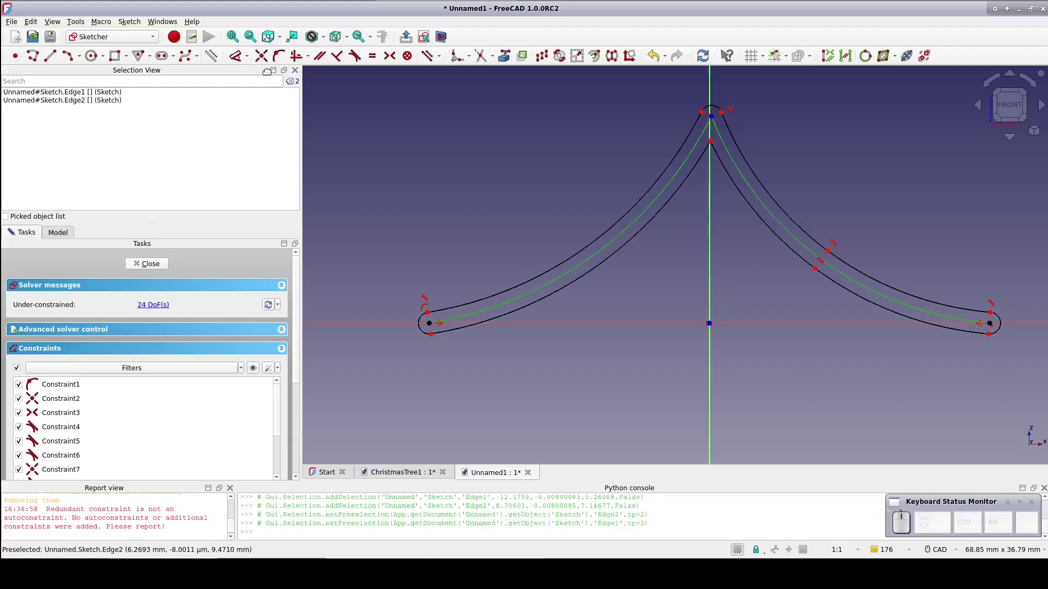
click(211, 57)
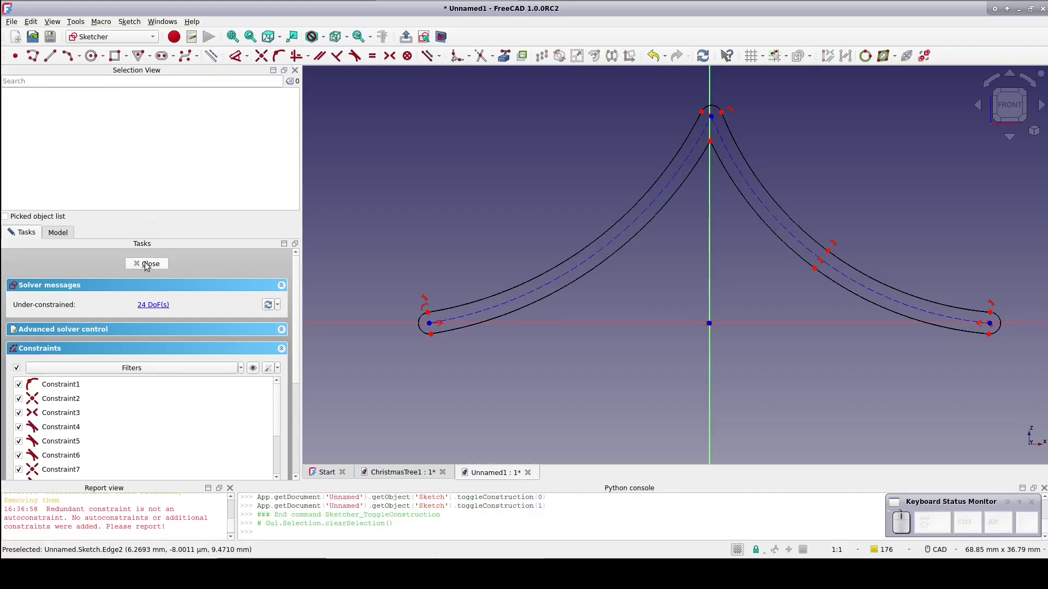
click(146, 264)
- Turn the view to see the branch sketch edge-on from the right
click(1002, 111)
middle_click(890, 186)
scroll(down, 3)
click(981, 105)
click(982, 105)
scroll(down, 3)
click(491, 211)
- Create a second sketch on the YZ plane referencing the branch sketch as external geometry
click(653, 54)
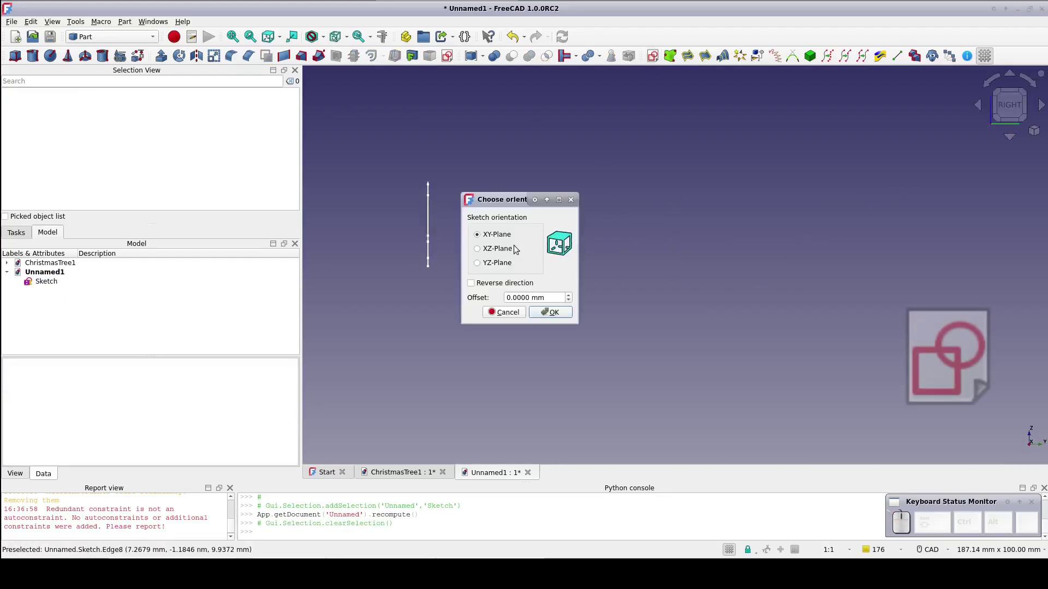
click(499, 266)
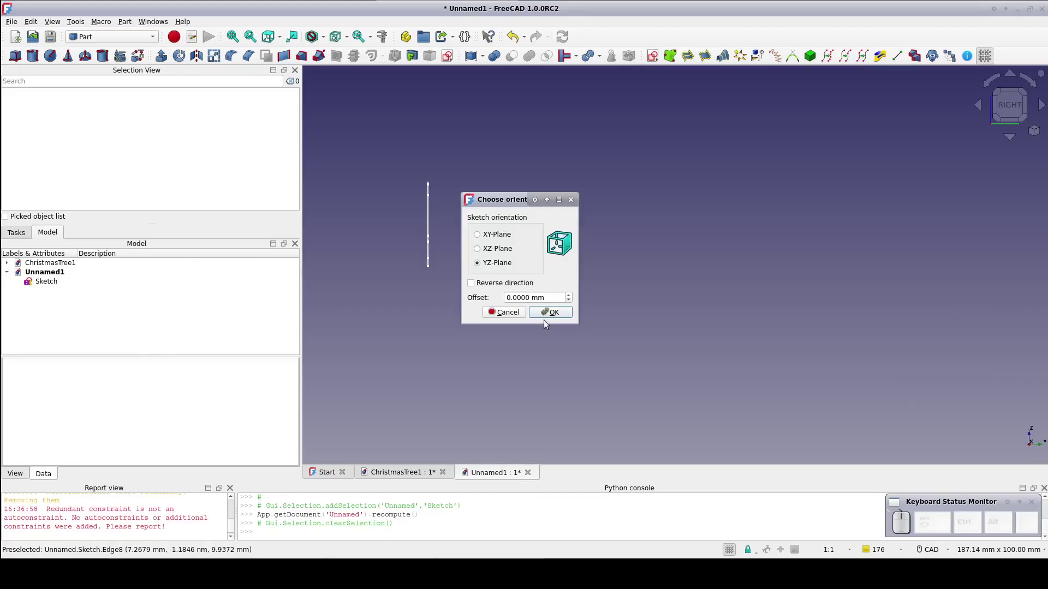
click(547, 314)
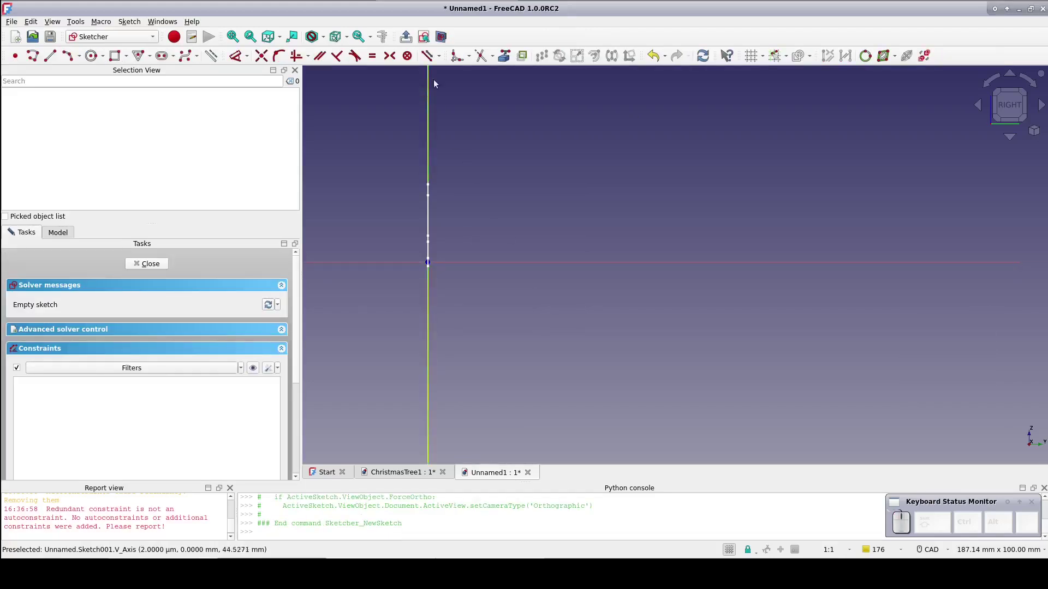
click(506, 57)
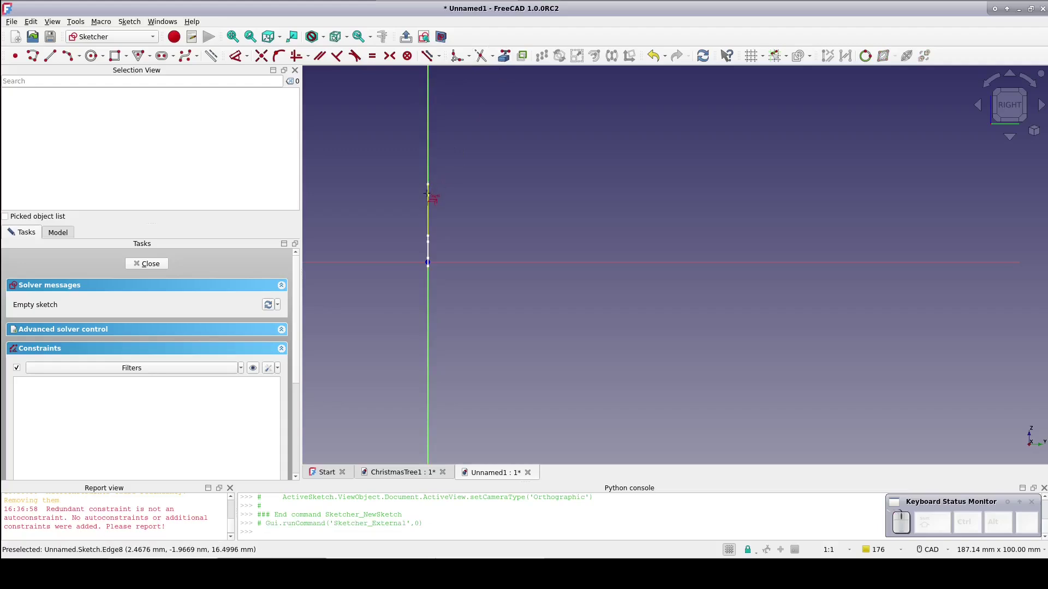
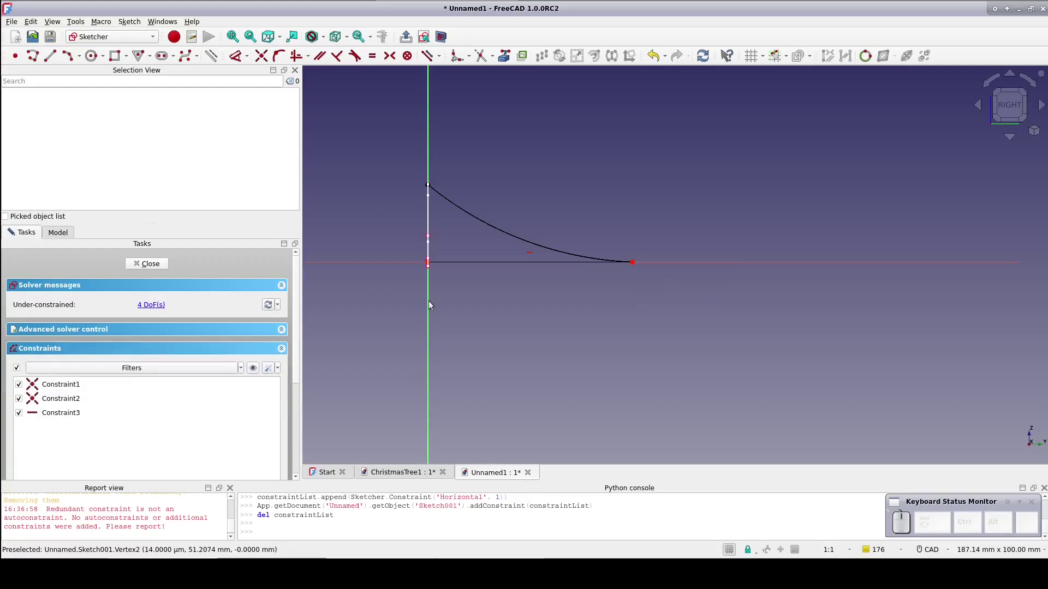
- Close the profile sketch and view the sketches from the top
click(140, 264)
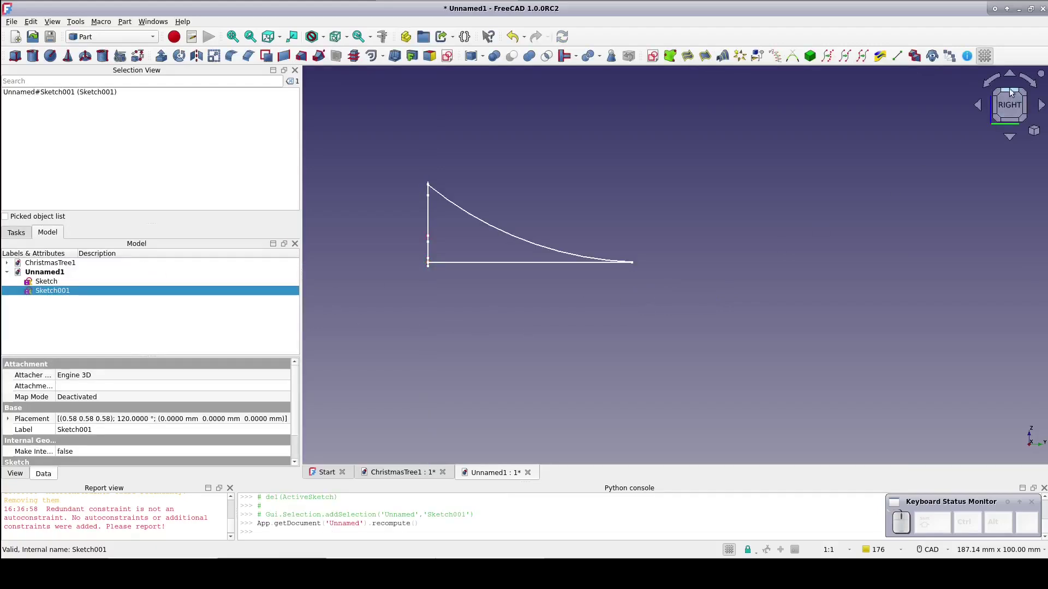
click(1012, 137)
click(1011, 93)
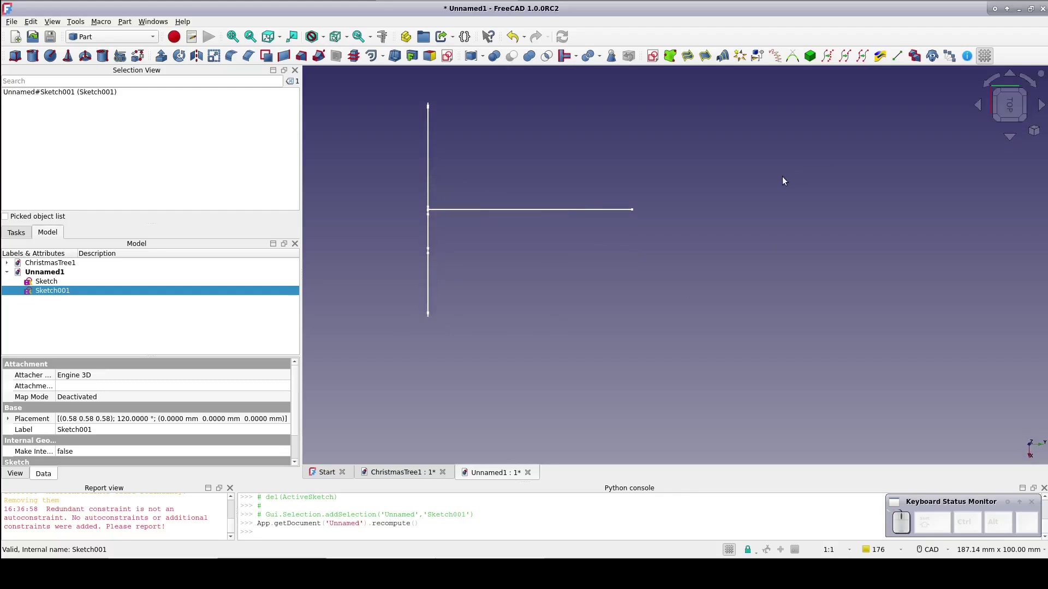
drag(752, 181, 785, 213)
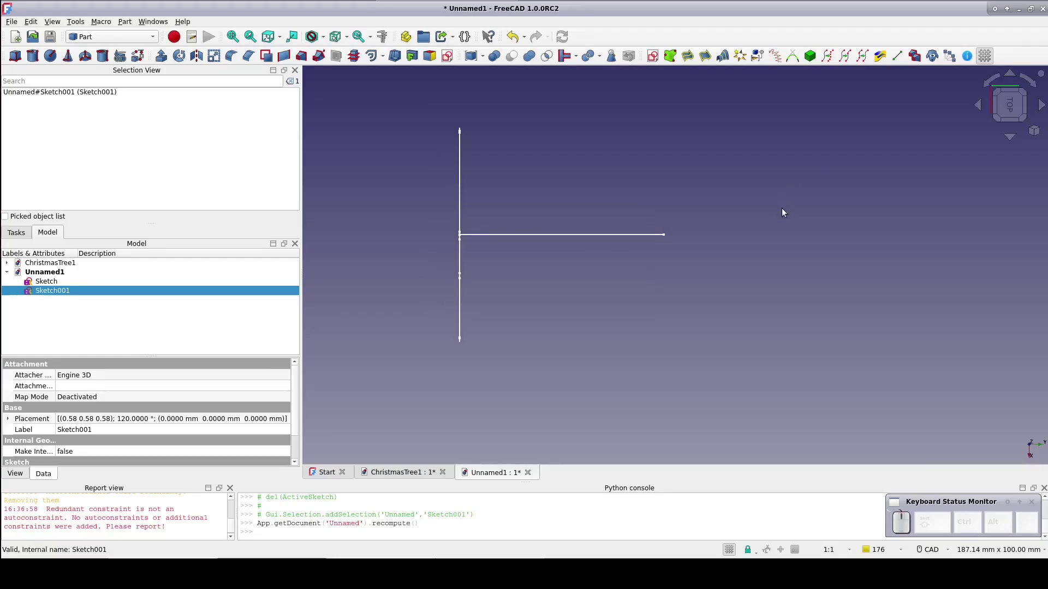
click(771, 209)
- Create a third empty sketch on the horizontal XY plane
click(656, 60)
click(549, 319)
- Finish the right-hand arc and constrain both spike arcs equal
scroll(down, 3)
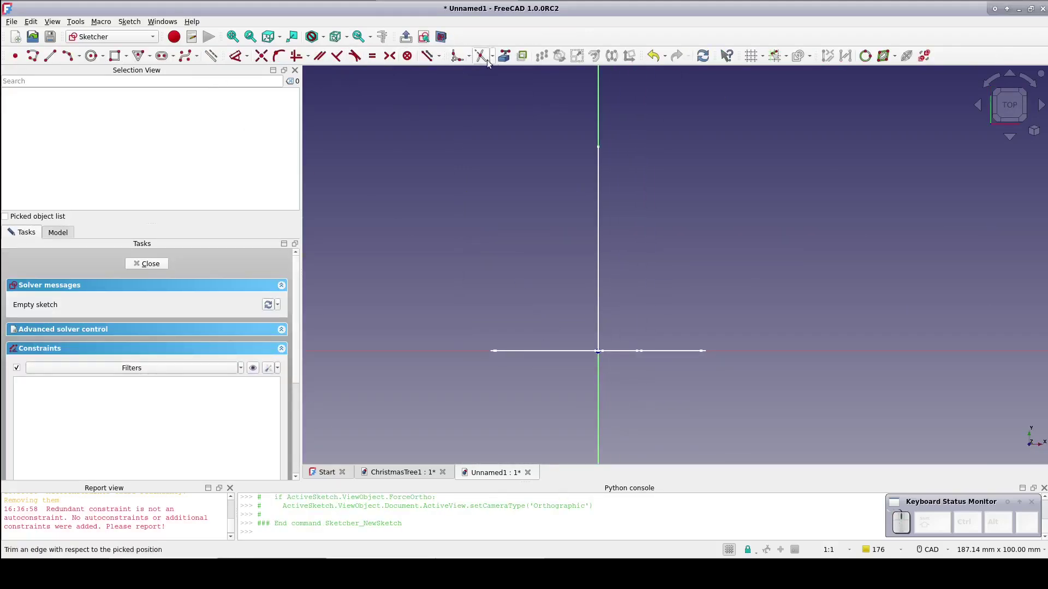
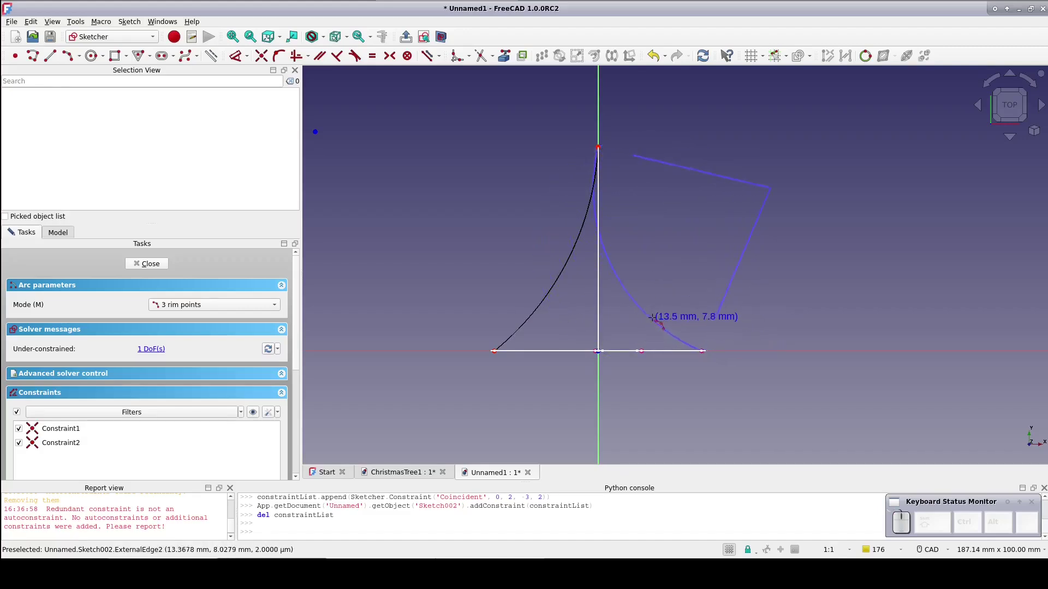
double_click(697, 247)
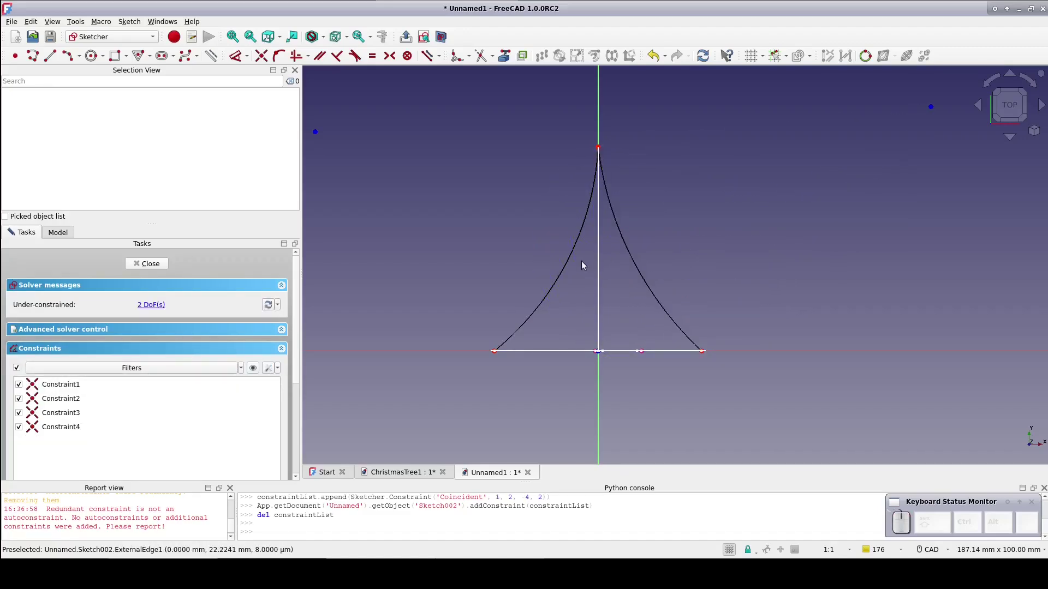
click(570, 263)
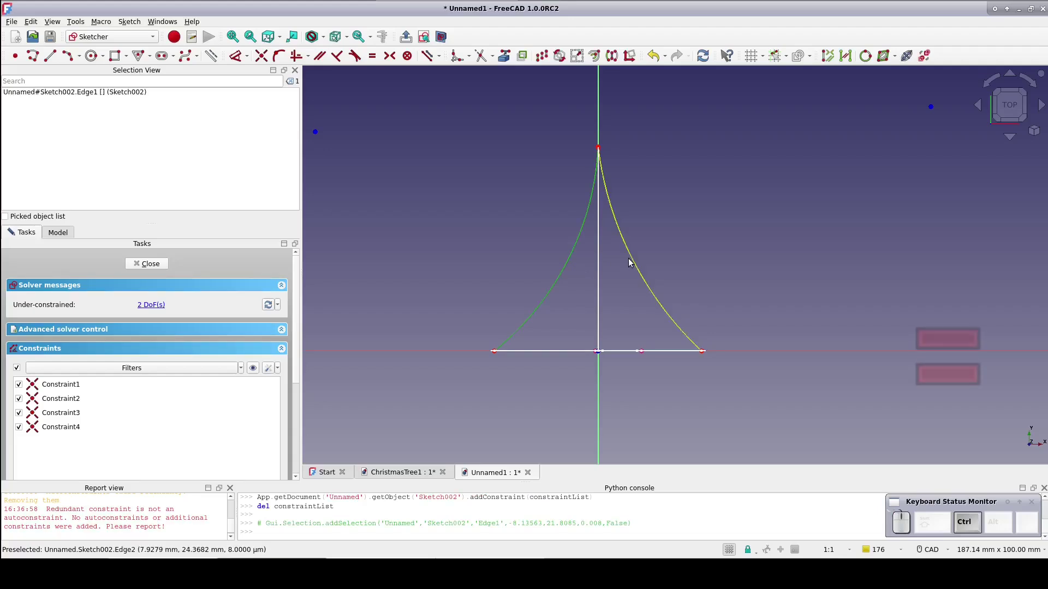
click(630, 262)
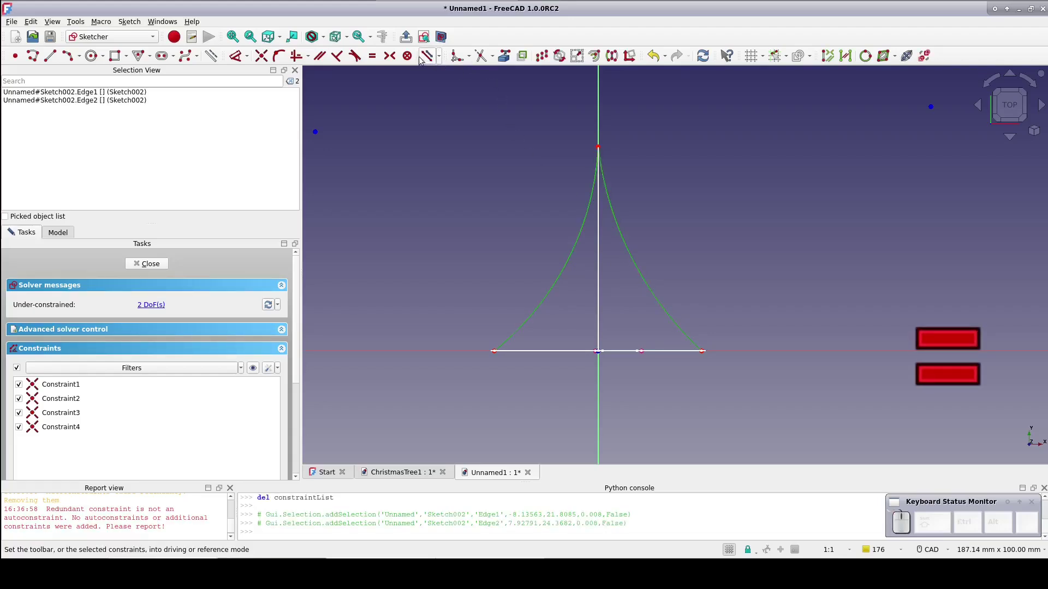
click(372, 54)
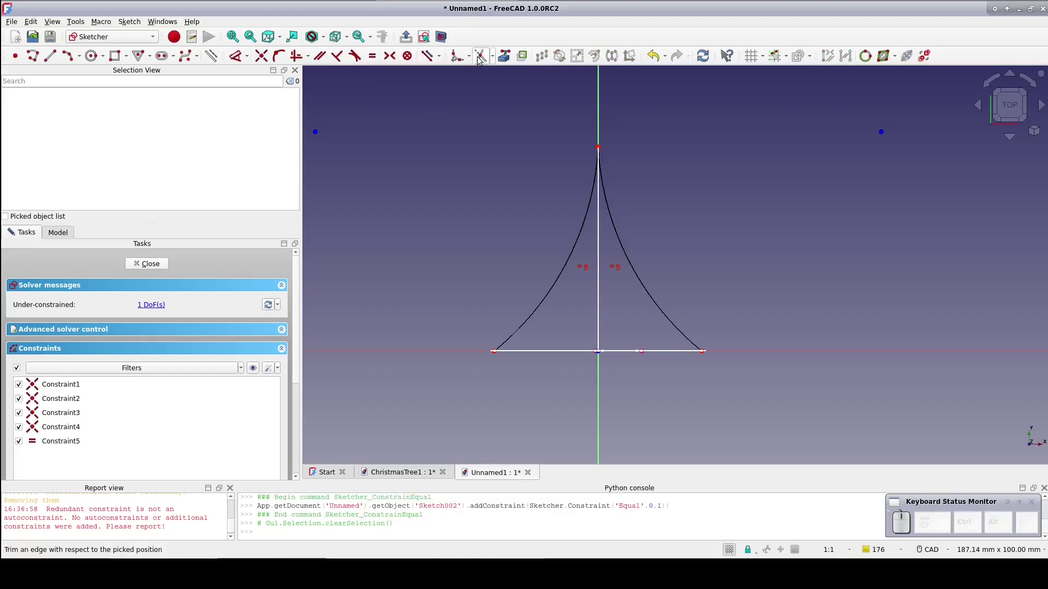
- Round the spike corner and constrain one curve's upper endpoint onto the vertical axis
click(457, 55)
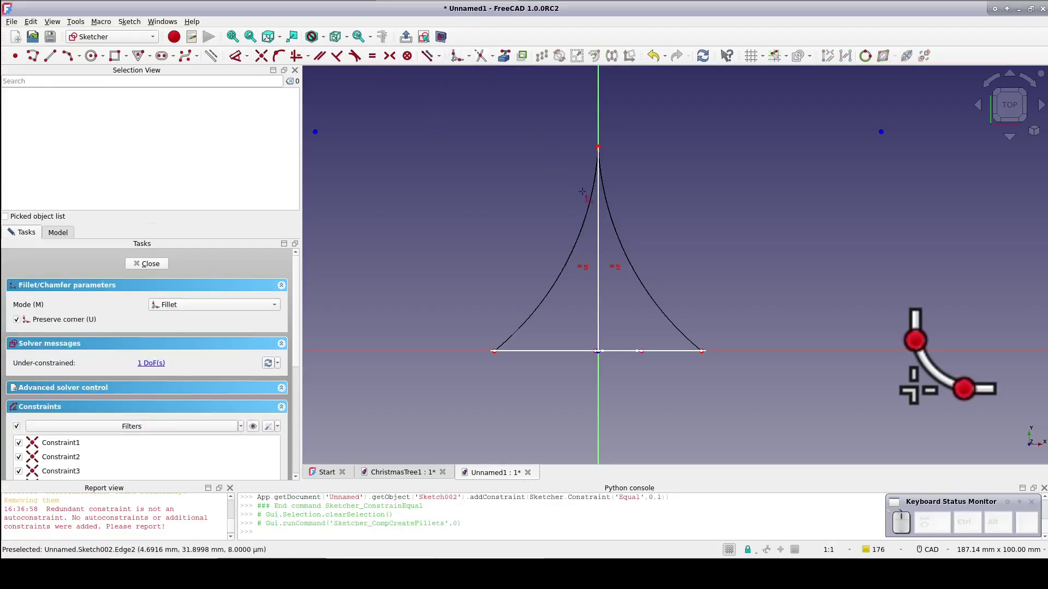
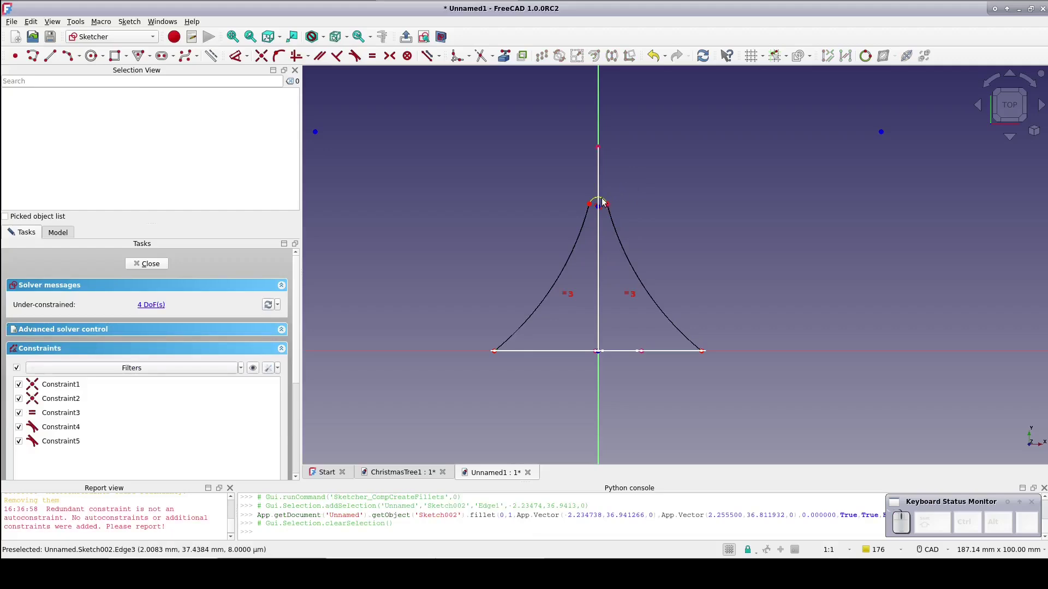
click(604, 201)
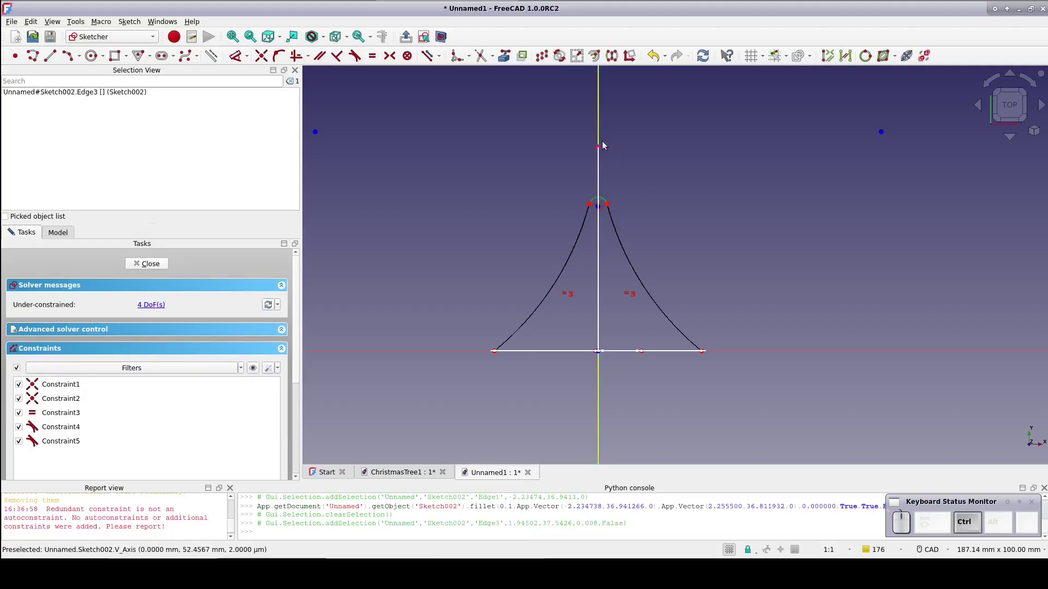
click(600, 151)
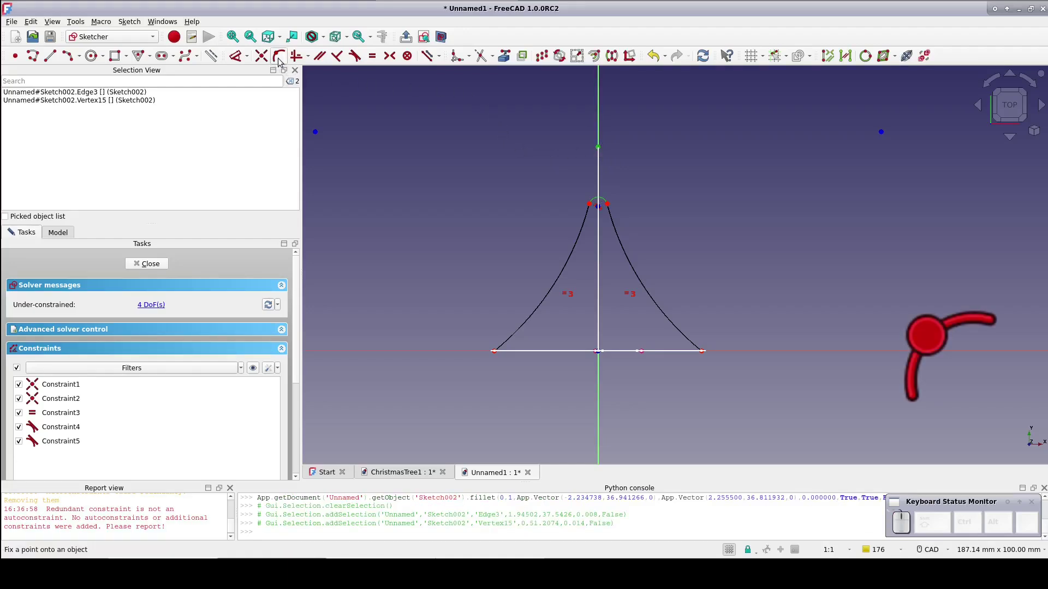
click(282, 59)
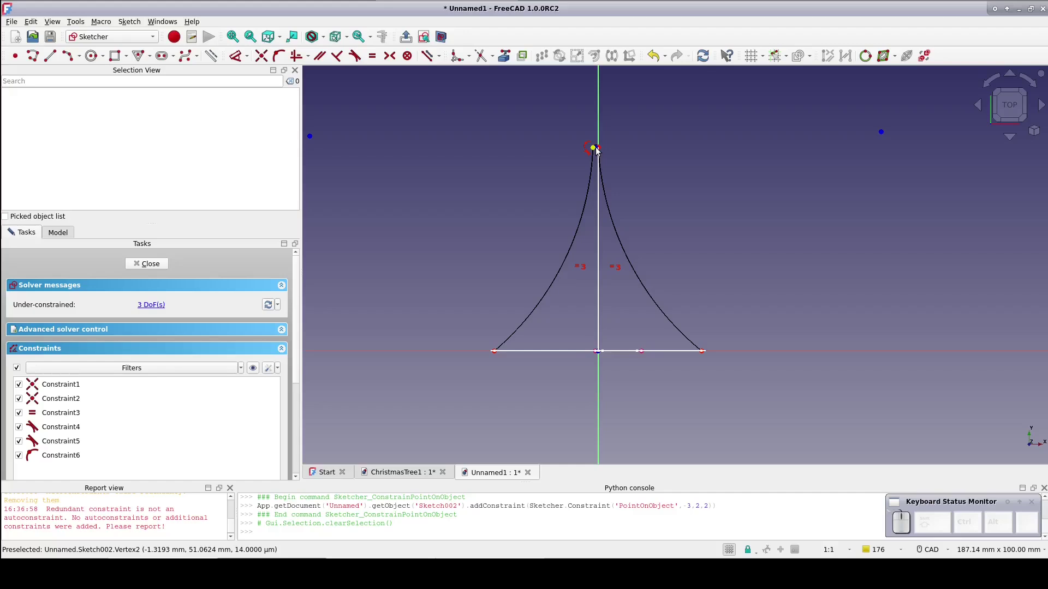
- Constrain the other curve's endpoint onto the axis and pull the tip upward along it
click(597, 150)
click(537, 170)
scroll(up, 3)
click(699, 119)
click(706, 94)
click(282, 58)
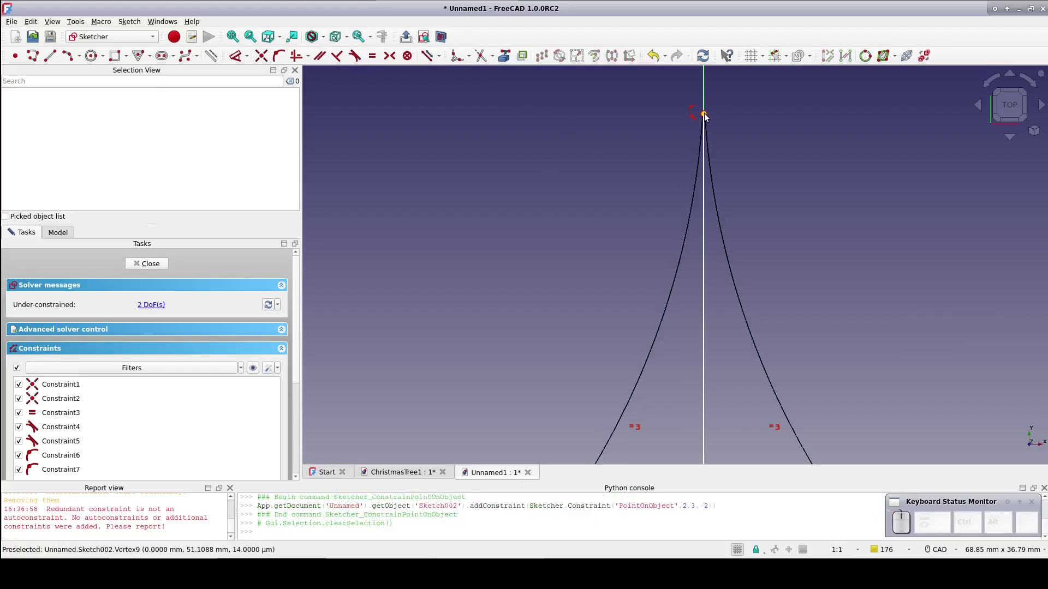
drag(707, 117, 705, 129)
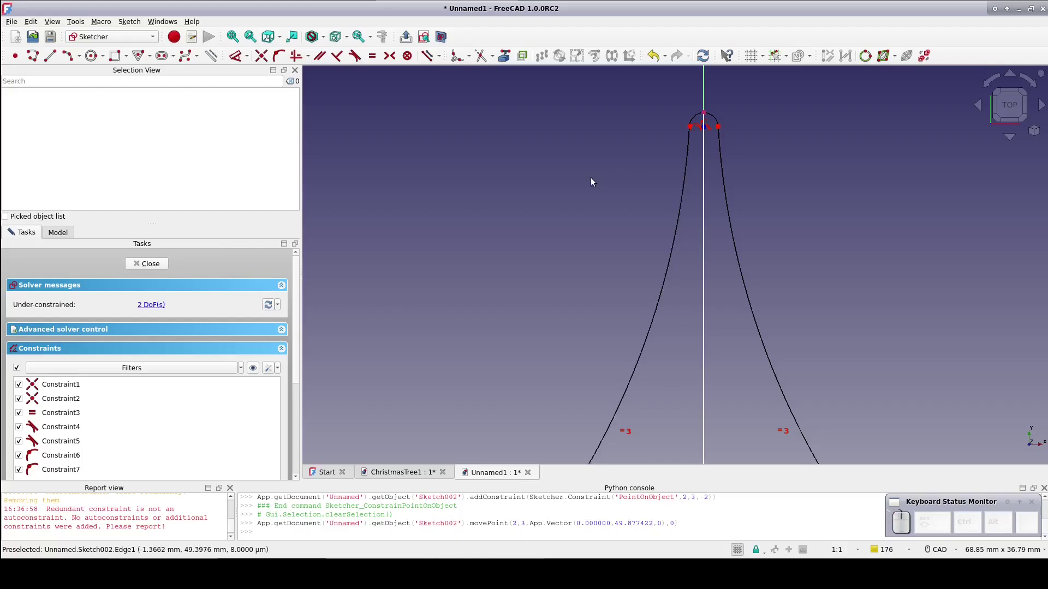
- Close the branch sketch, switch to the Curved Shapes workbench and select Sketch and Sketch001
click(158, 261)
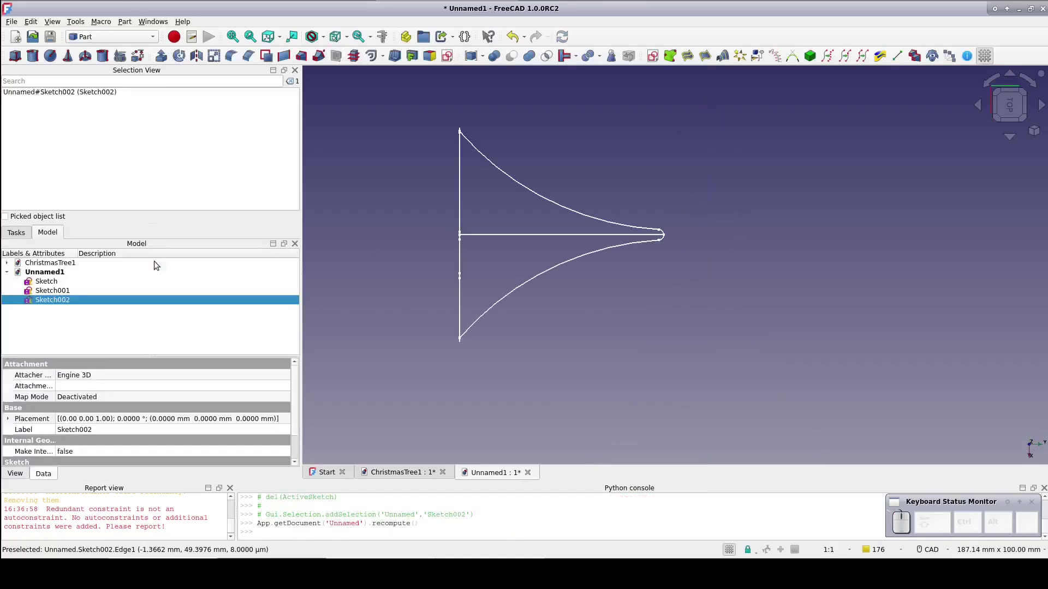
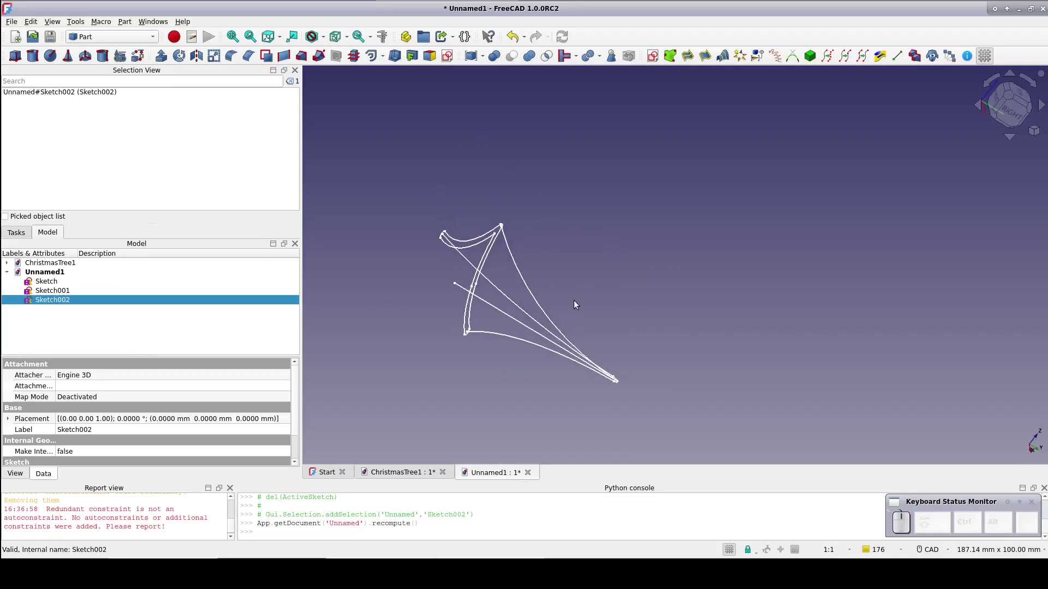
click(97, 37)
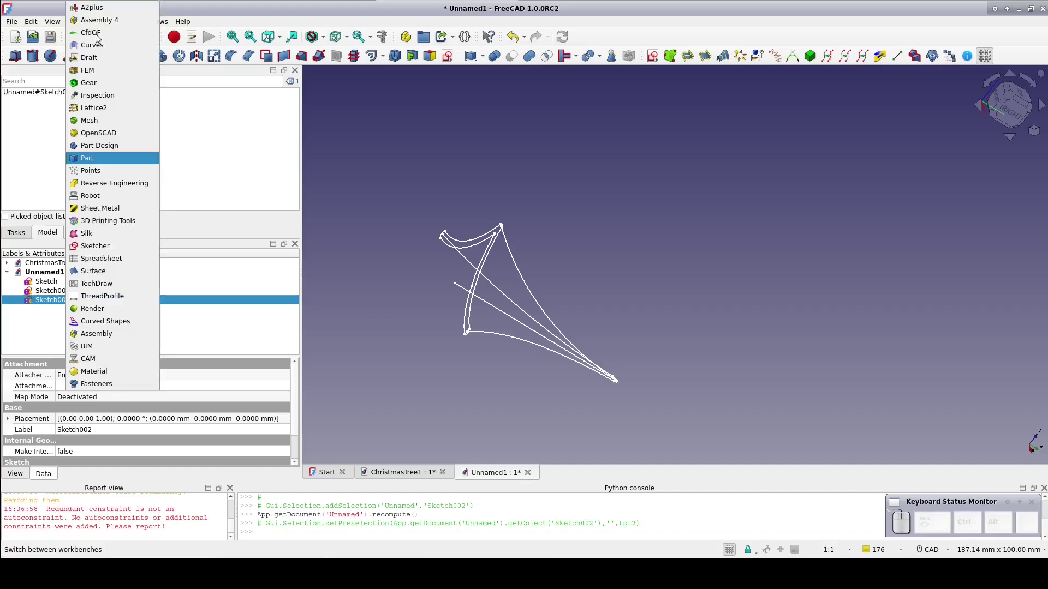
click(116, 328)
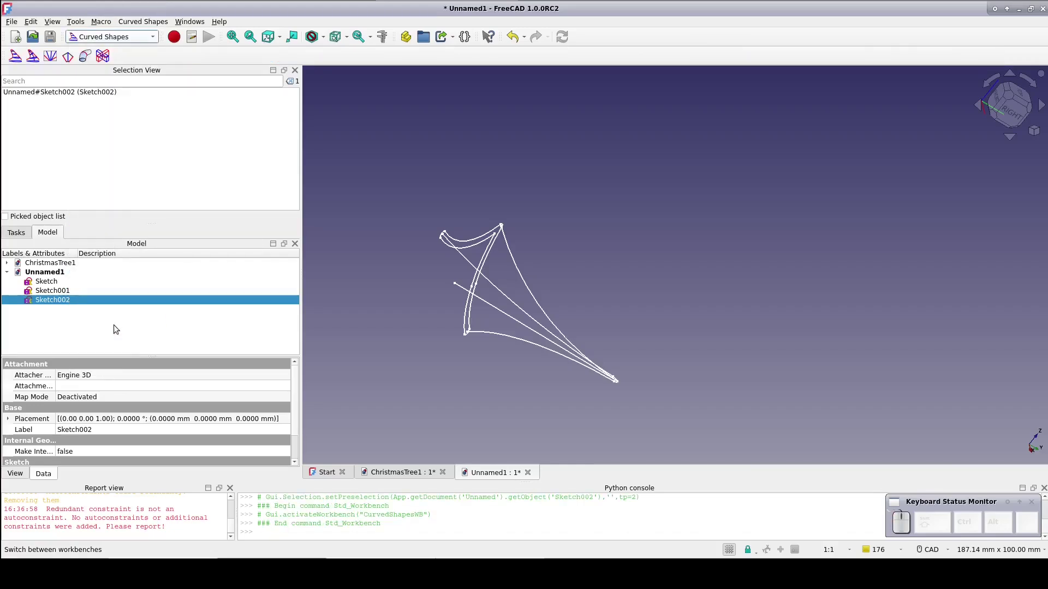
click(53, 284)
click(55, 295)
- Build a Curved Array from the three sketches, made solid with 8 items and start offset 1
click(55, 298)
click(18, 56)
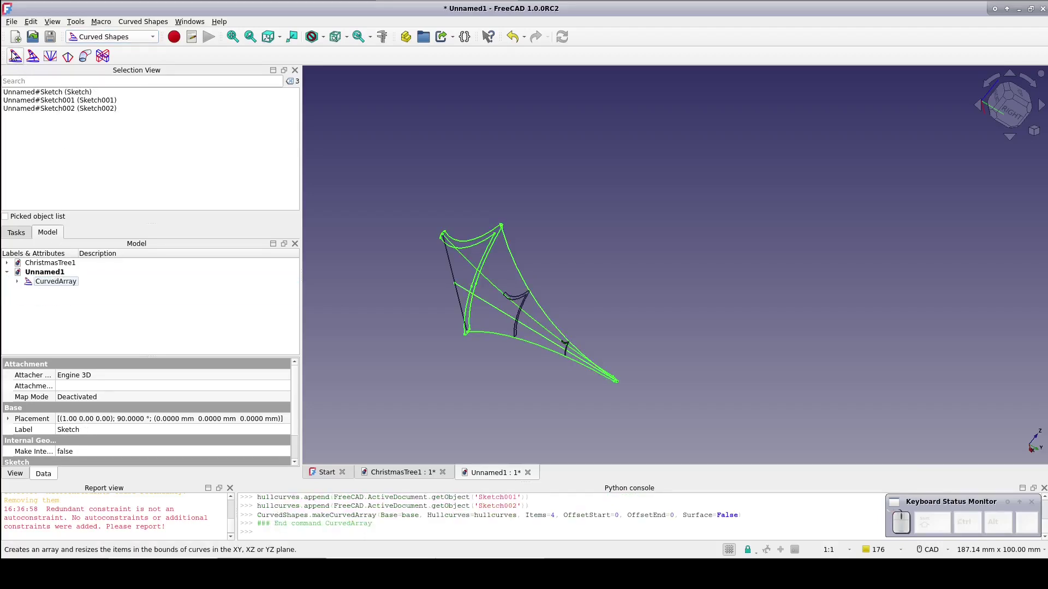
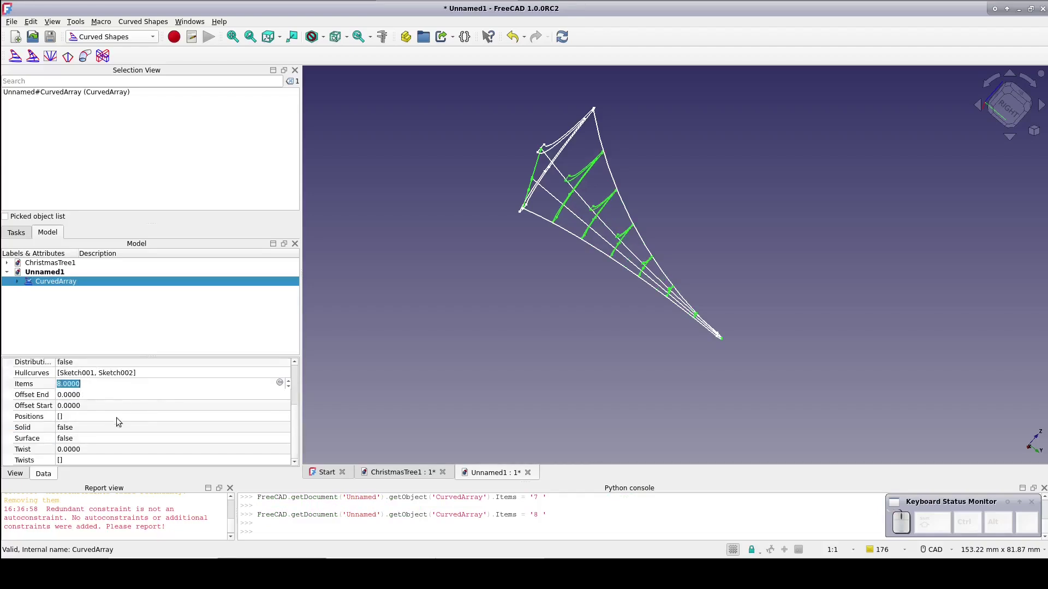
click(103, 430)
click(102, 443)
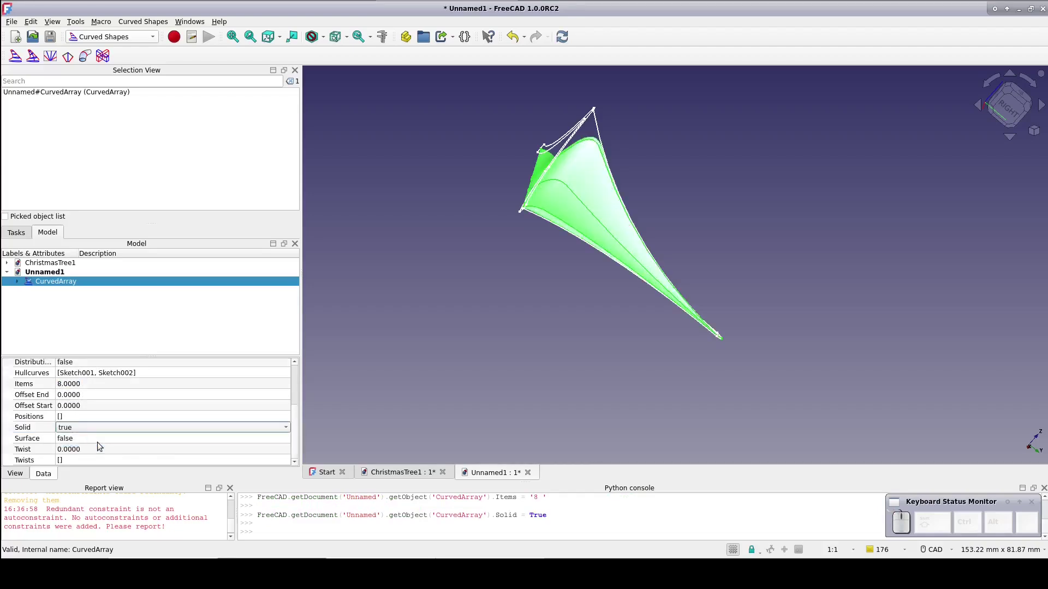
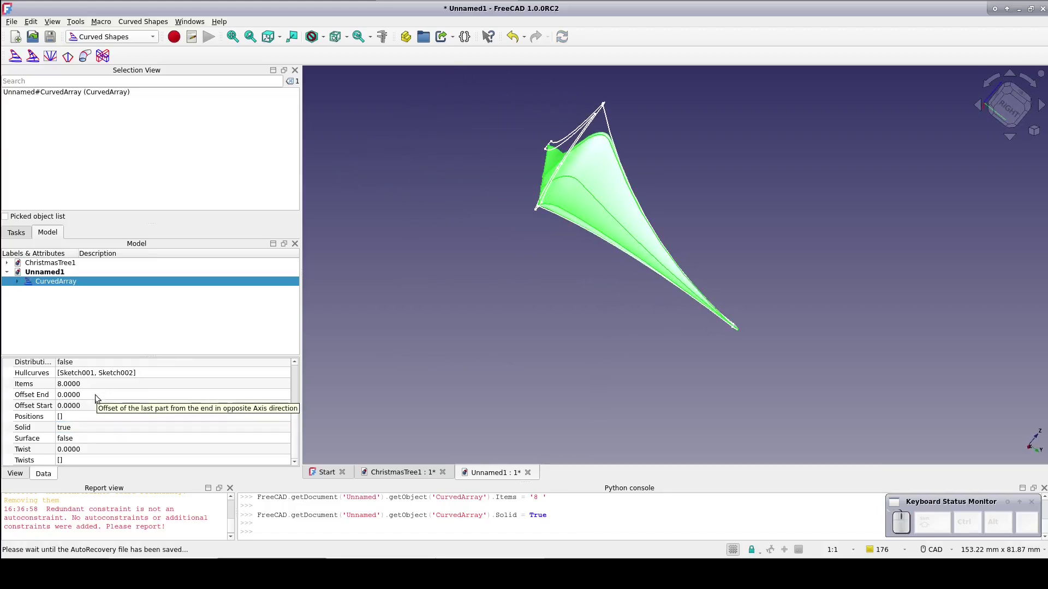
click(96, 406)
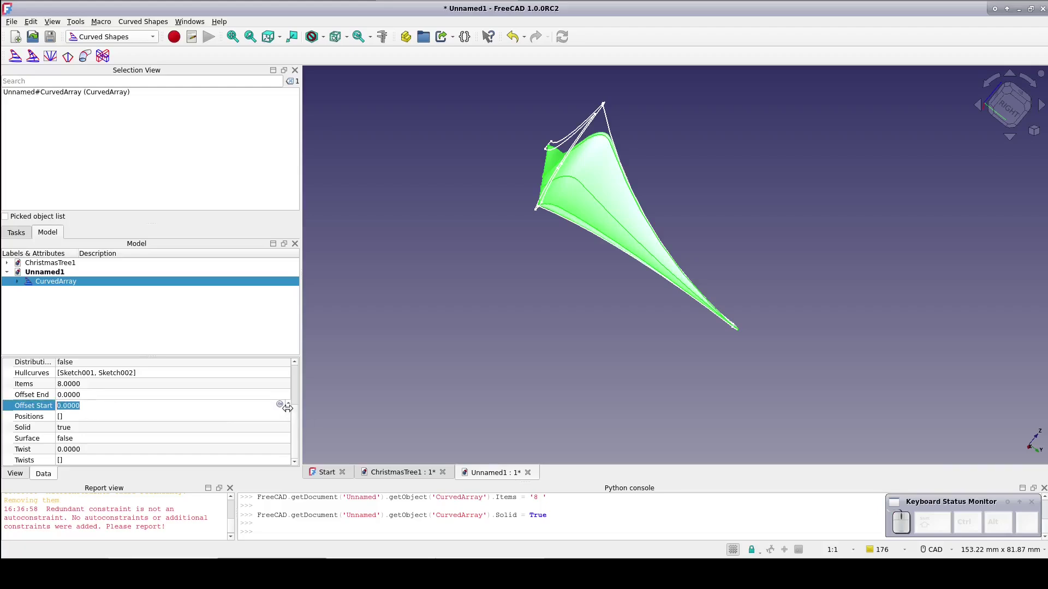
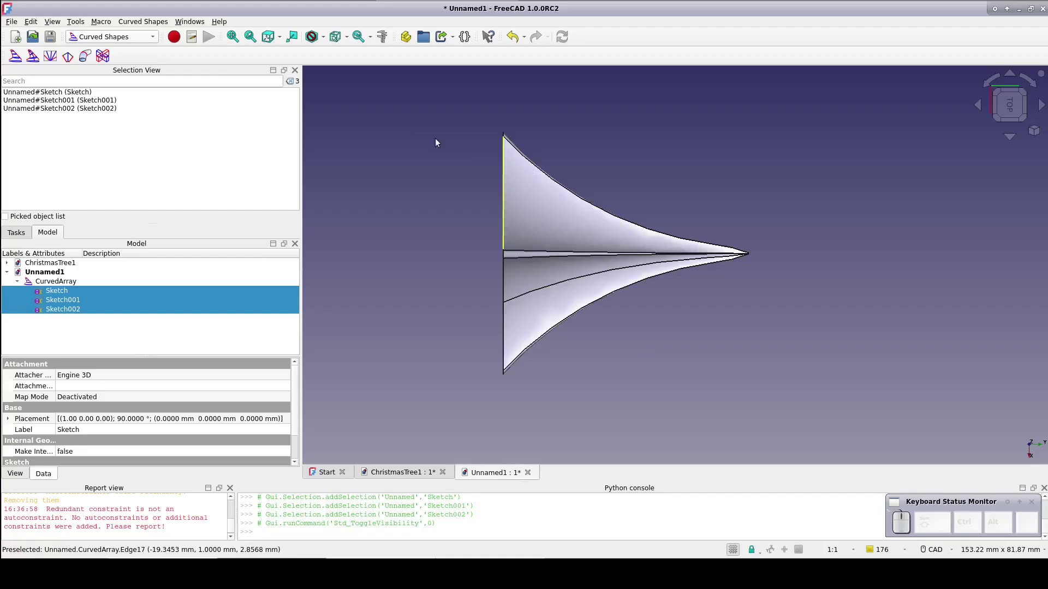
- Switch from Curved Shapes to the Part workbench
click(125, 39)
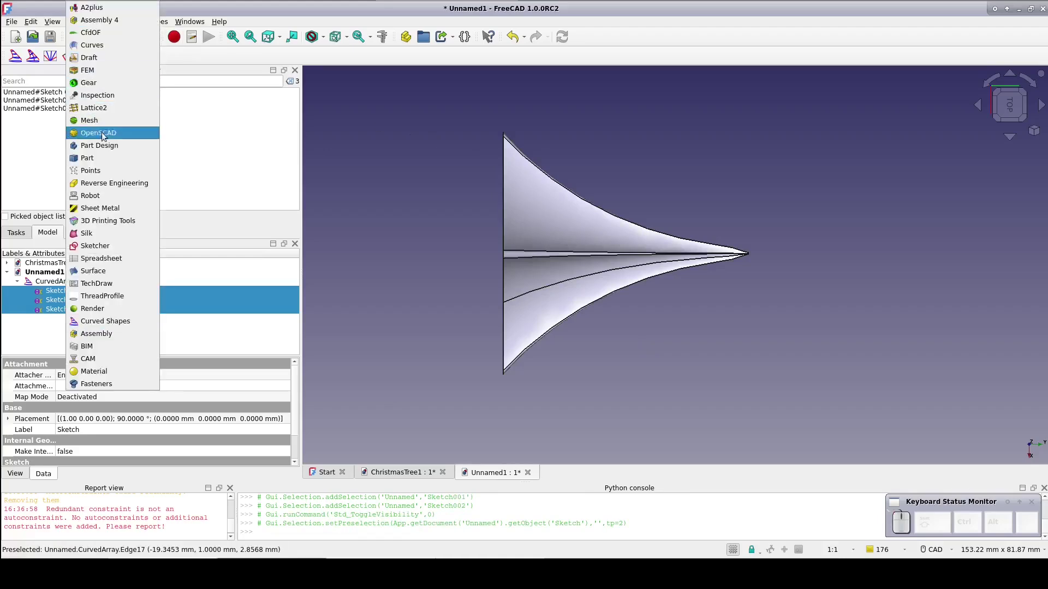
click(104, 160)
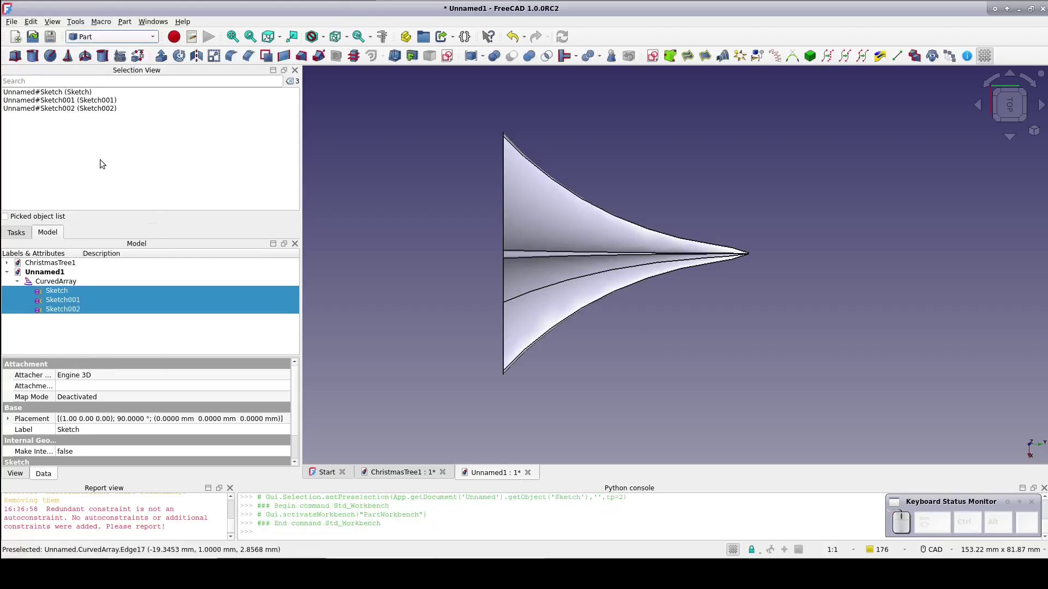
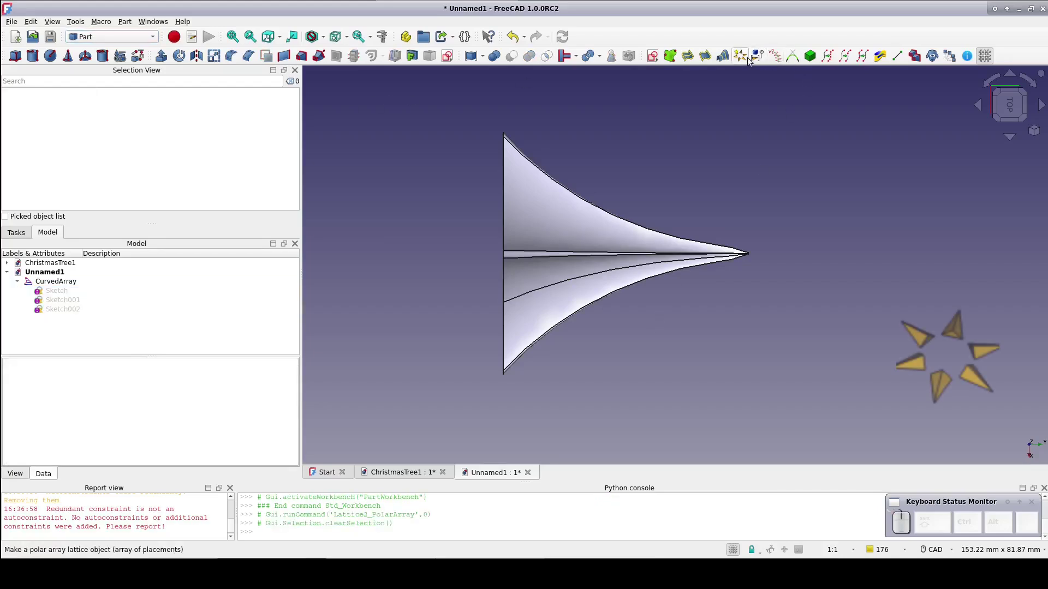
- Add a Lattice2 Polar Array at the branch base and set its Radius to 0 mm
click(744, 58)
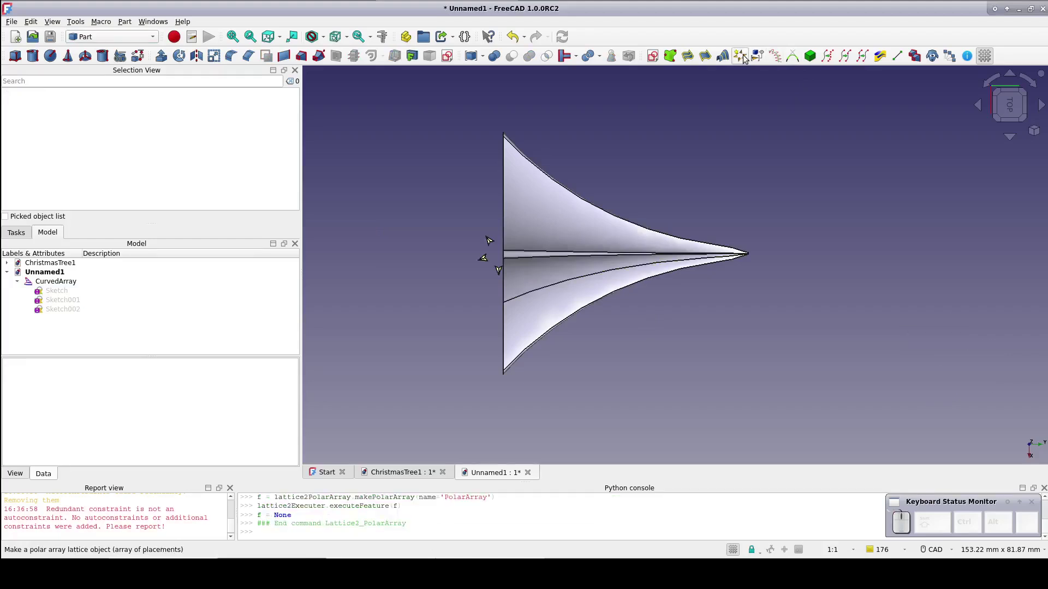
middle_click(80, 435)
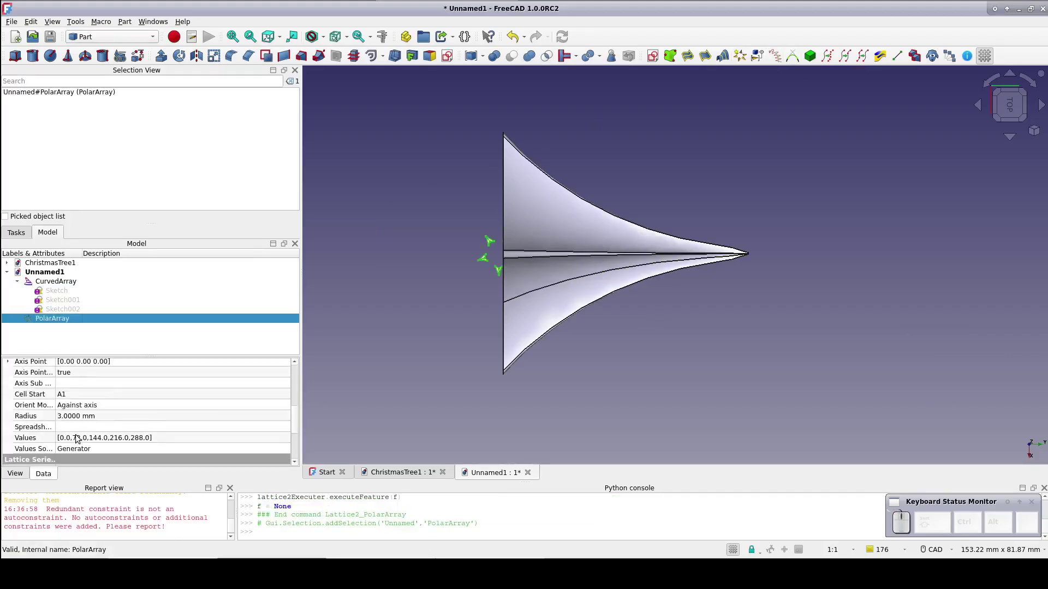
click(85, 412)
key(0)
- Populate copies of the CurvedArray branch onto the PolarArray placements, forming a star
click(359, 333)
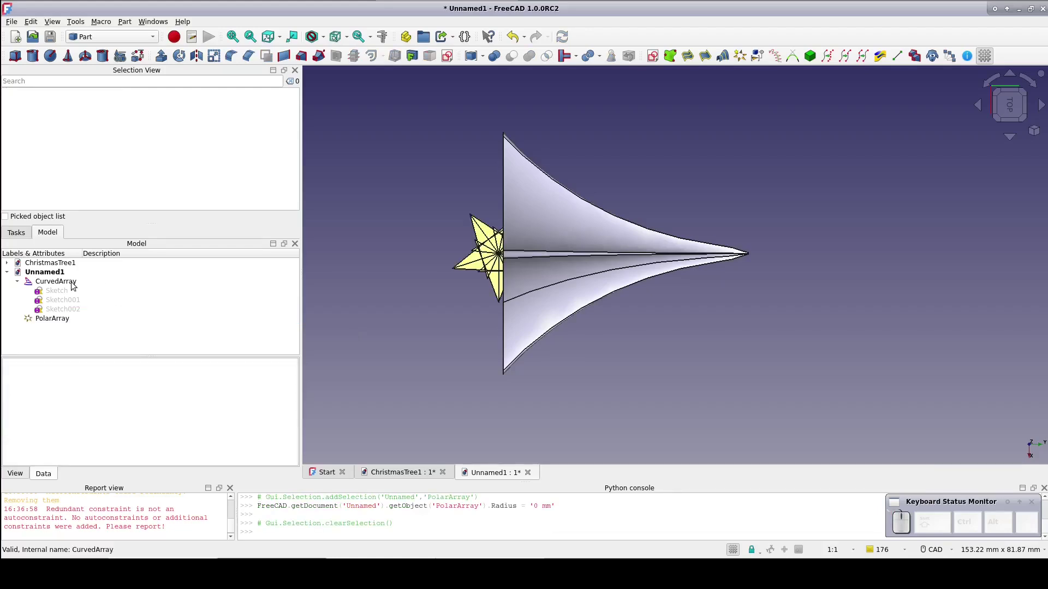
click(76, 282)
click(64, 320)
click(759, 53)
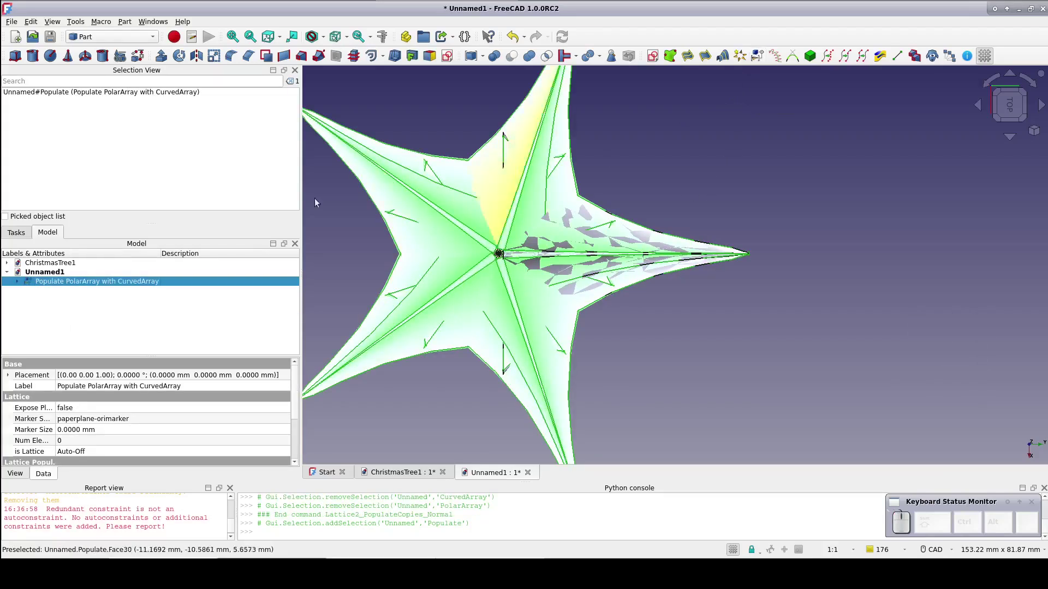
- Hide the star's inner curved array, orbit to inspect it, then select the Populate object for deletion
click(21, 281)
click(62, 295)
key(space)
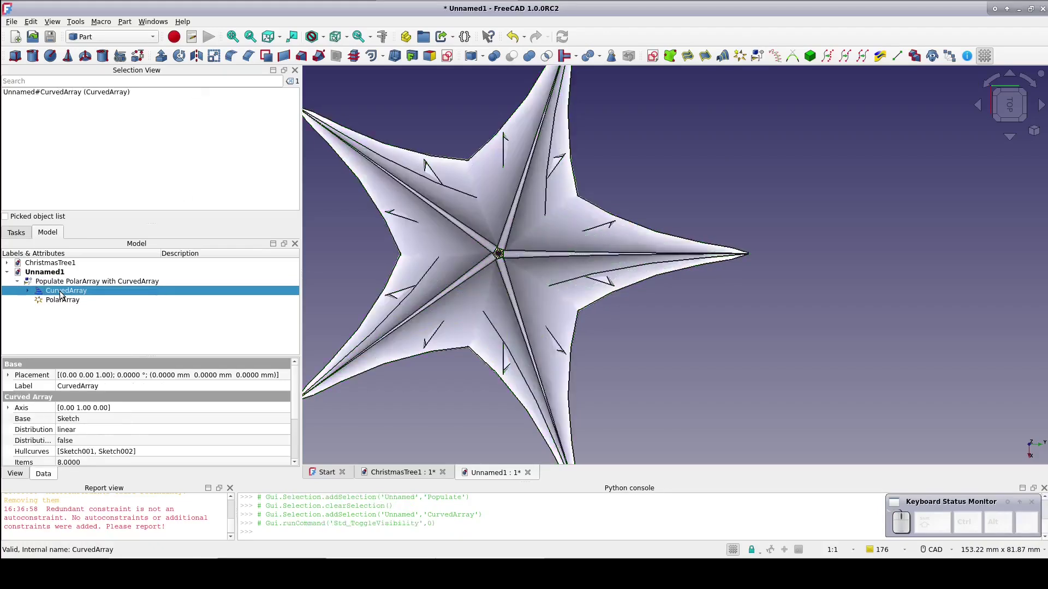
drag(639, 413, 708, 358)
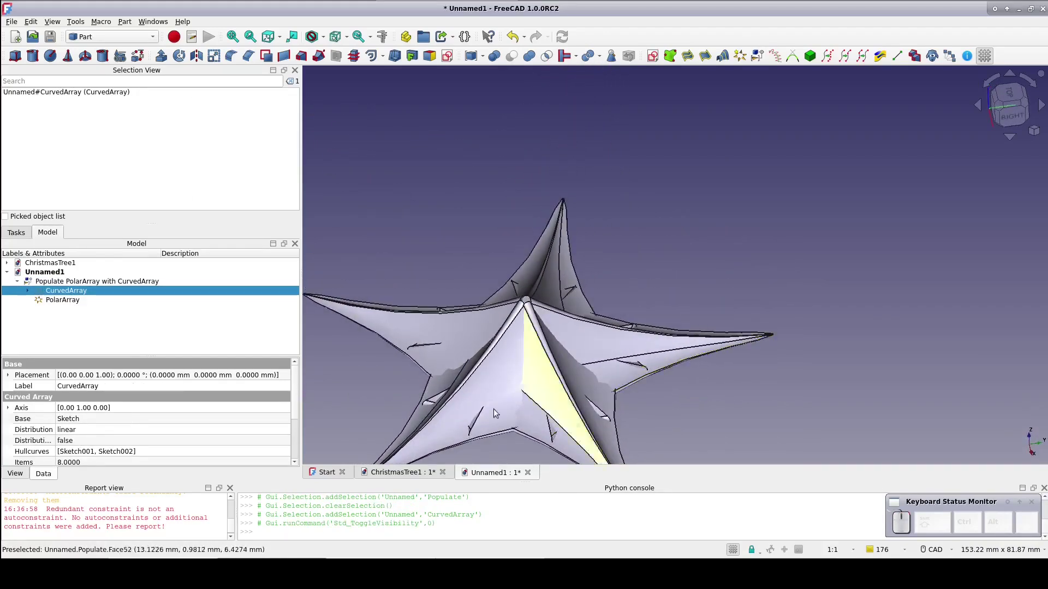
click(516, 447)
drag(518, 444, 565, 369)
scroll(down, 3)
scroll(up, 3)
click(556, 390)
middle_click(556, 390)
drag(556, 389, 580, 344)
click(567, 372)
drag(571, 365, 629, 145)
drag(630, 146, 611, 206)
scroll(up, 3)
click(616, 149)
drag(619, 157, 640, 376)
click(85, 282)
key(Delete)
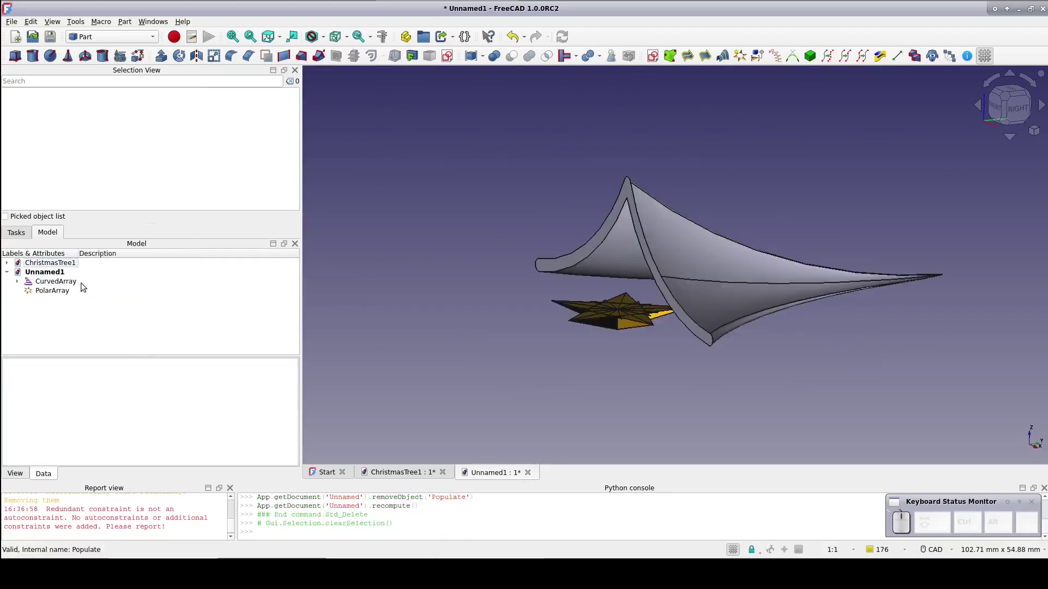
click(1011, 89)
drag(942, 130, 652, 396)
scroll(down, 3)
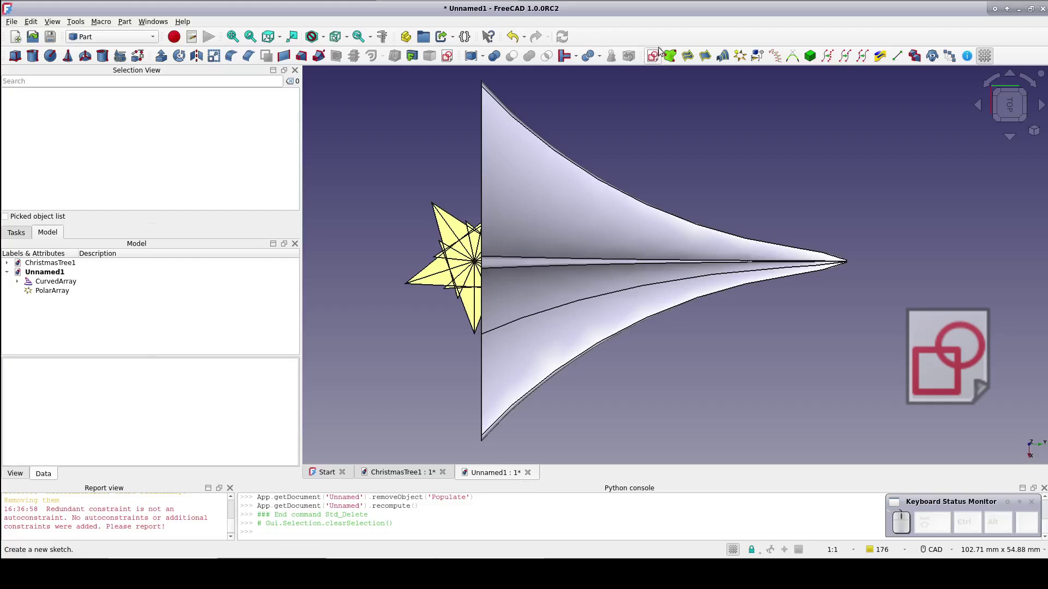
- Start the sketch on the XY plane and constrain a 72° angle between the wedge's slanted sides
click(653, 58)
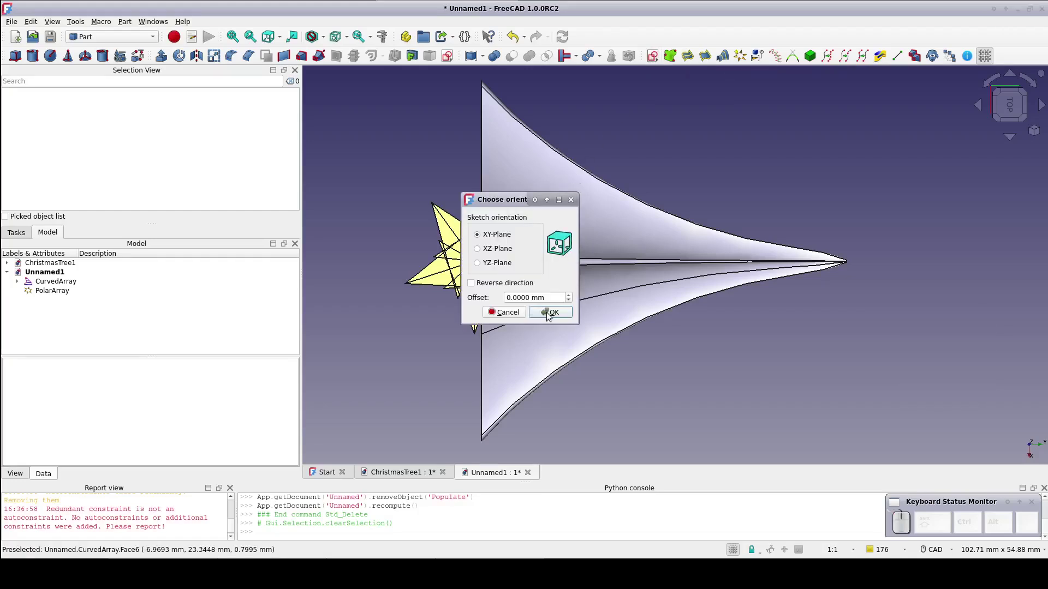
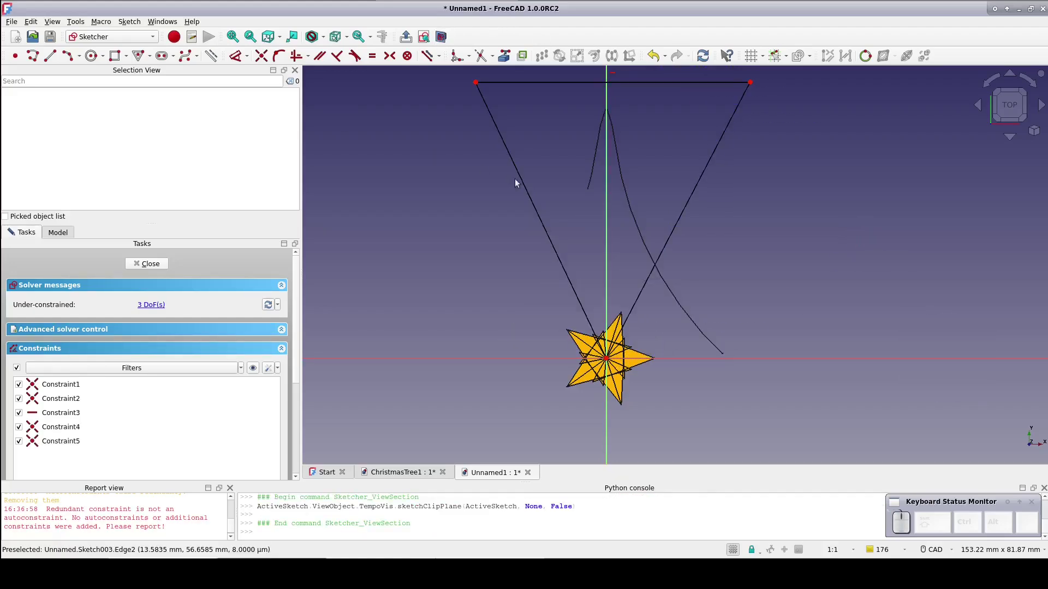
click(525, 185)
click(697, 194)
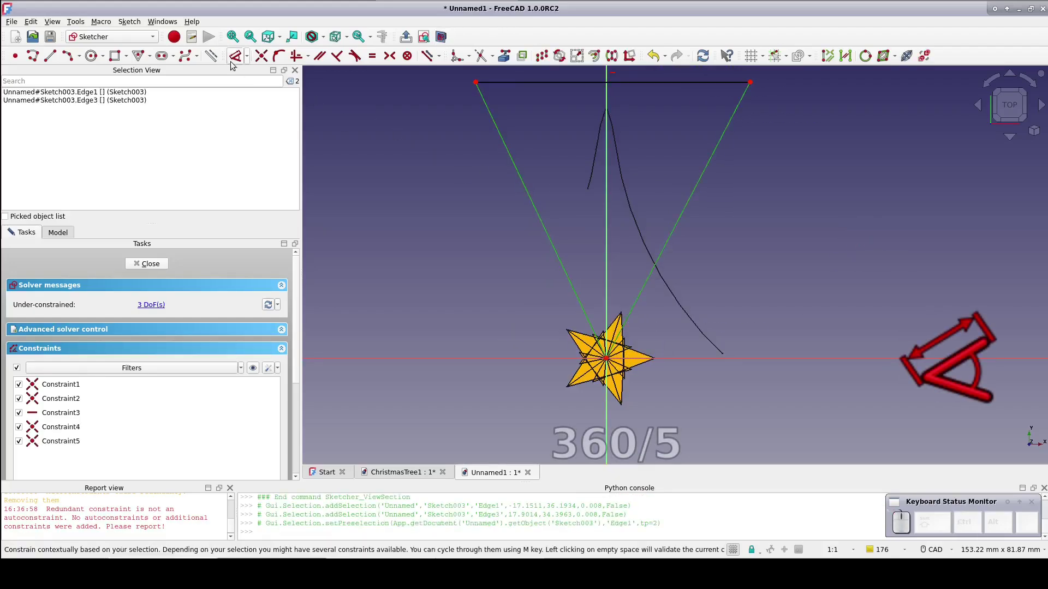
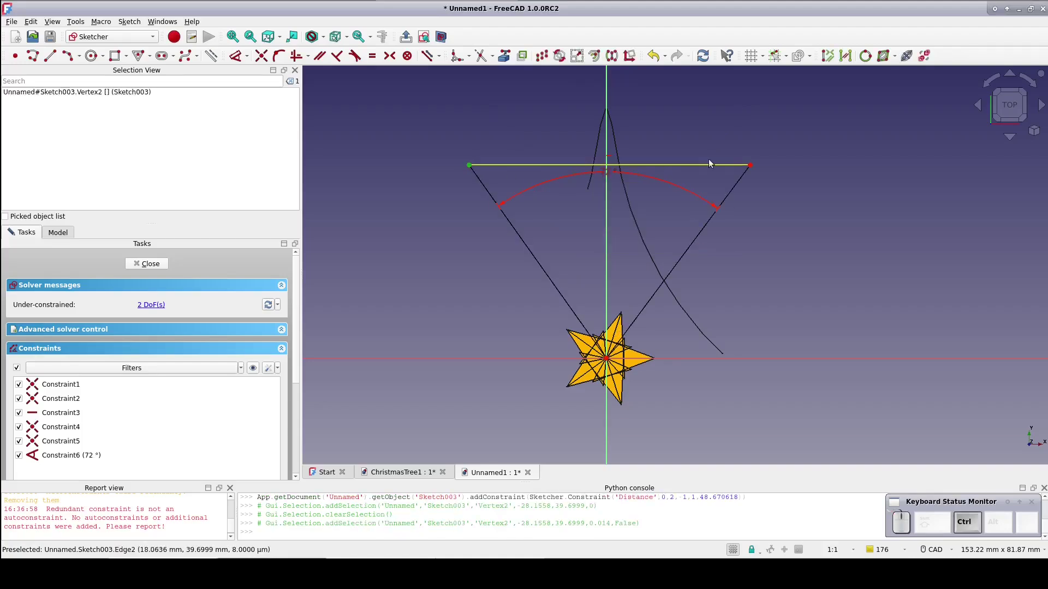
- Make the top corners symmetric about the vertical axis and stretch the wedge up over the branch
click(754, 167)
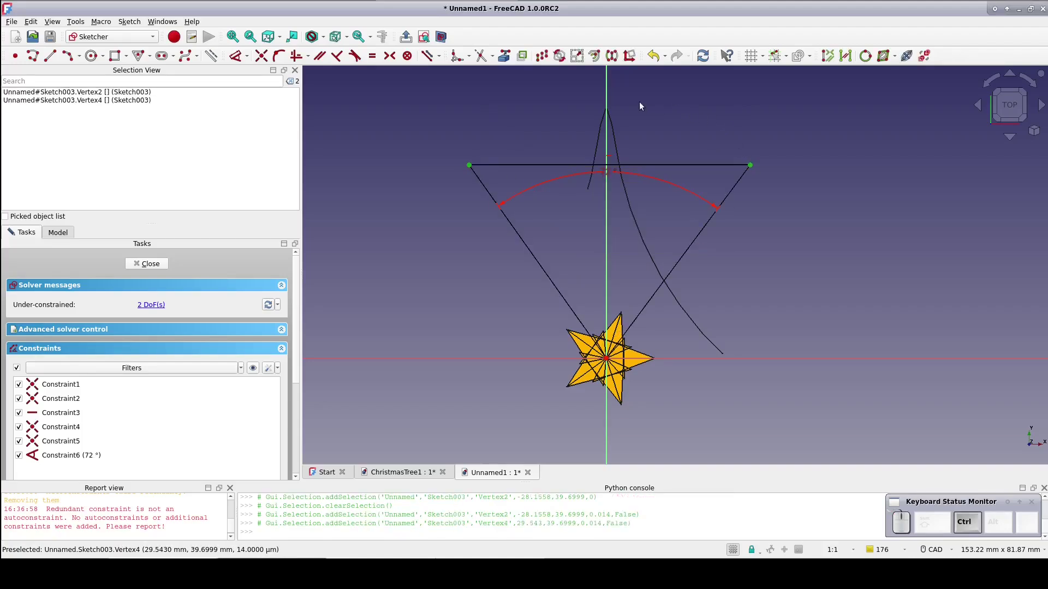
click(608, 98)
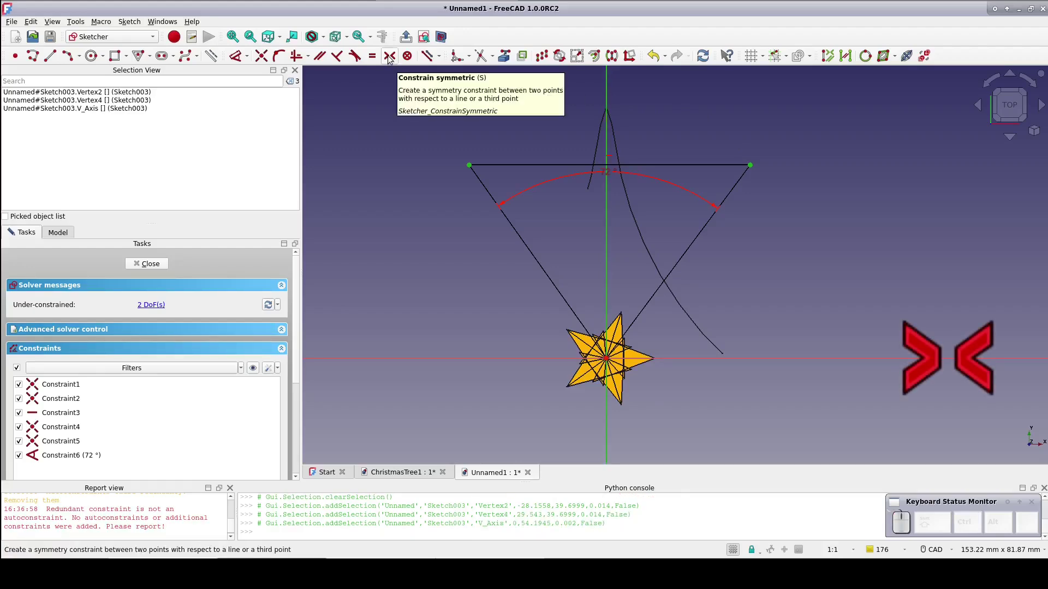
click(389, 59)
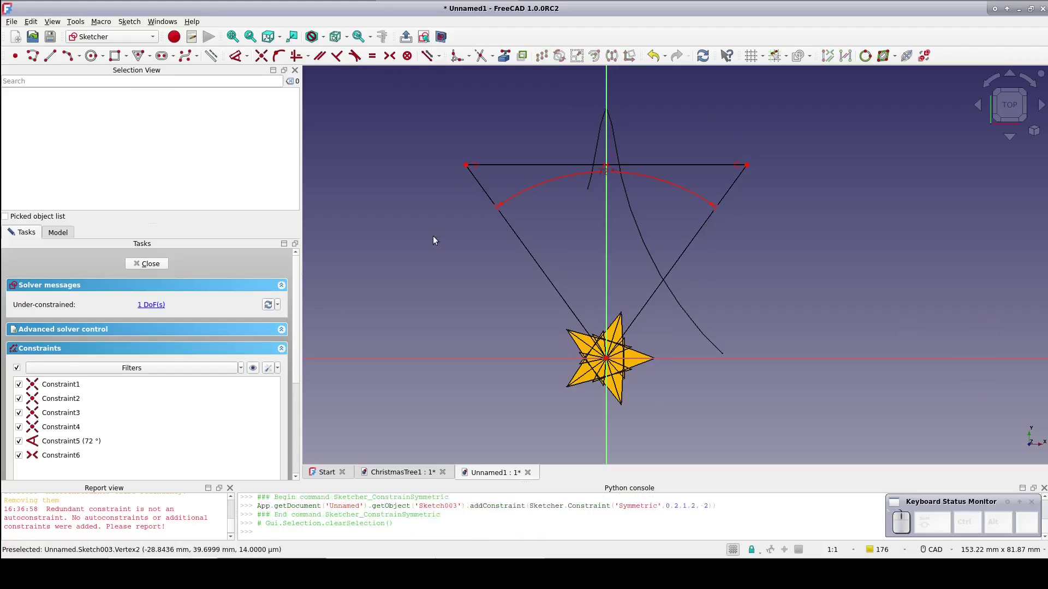
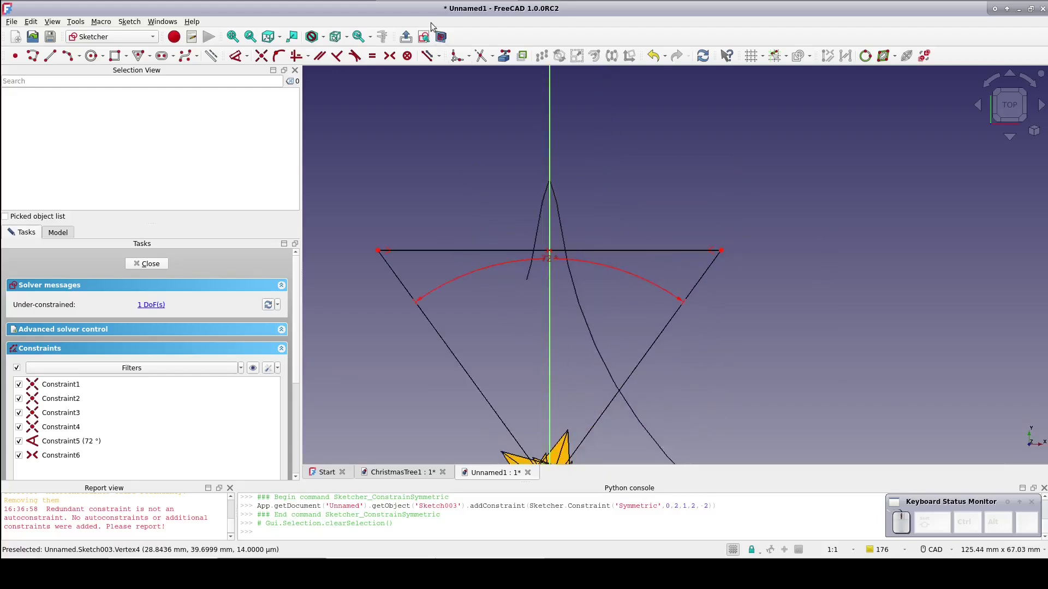
click(443, 37)
drag(456, 251, 499, 107)
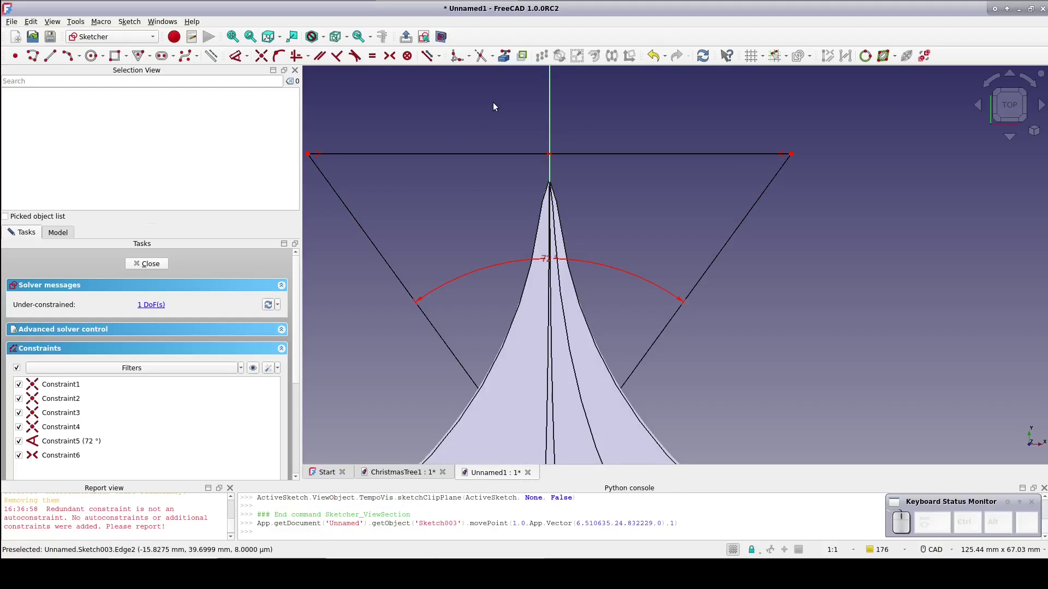
- Extrude the wedge sketch 100 mm with Symmetric ticked into a solid block through the branch
click(144, 265)
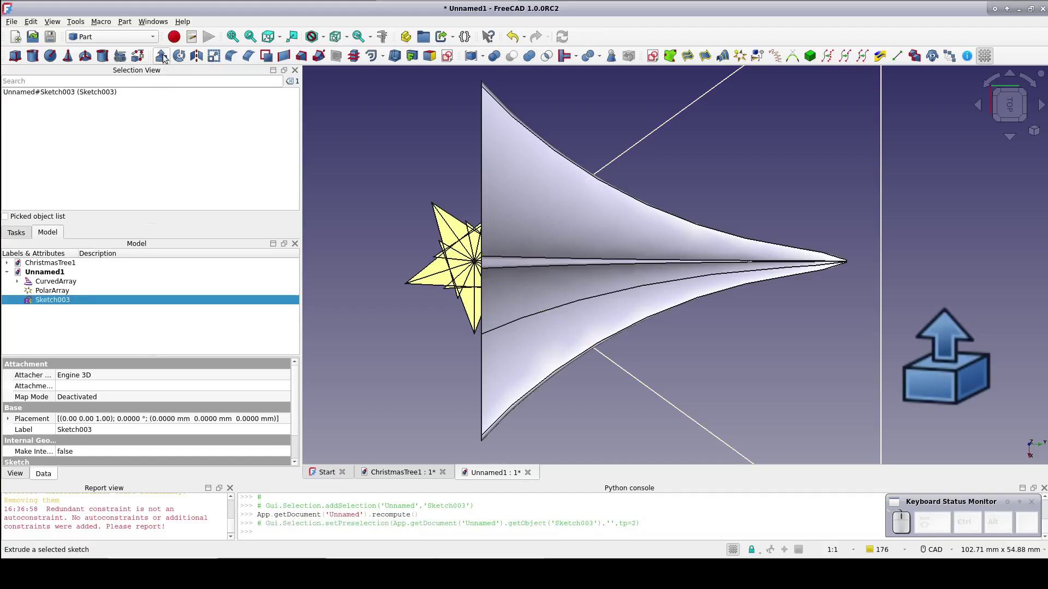
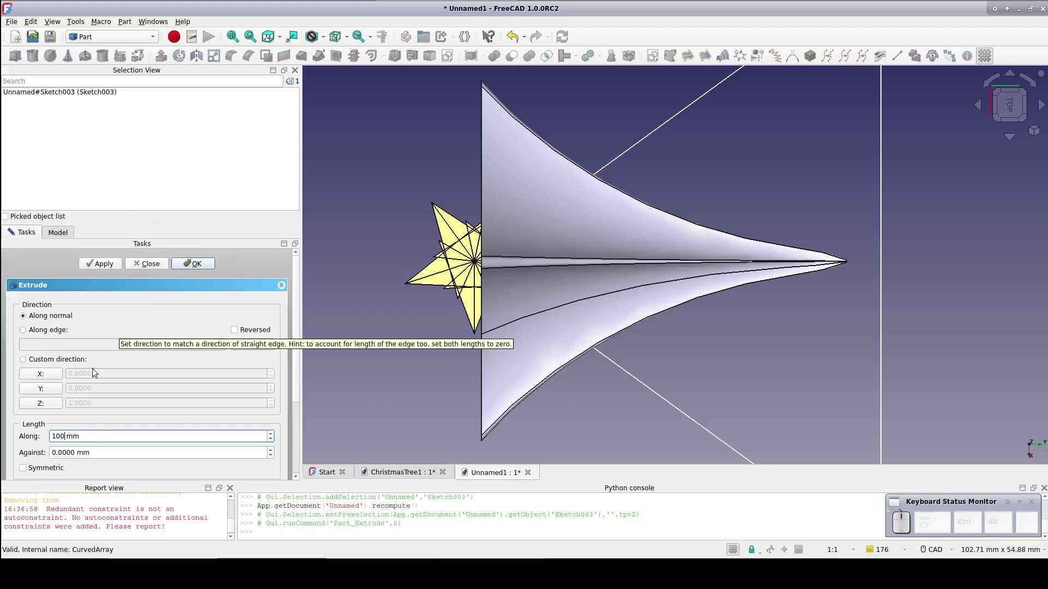
click(28, 469)
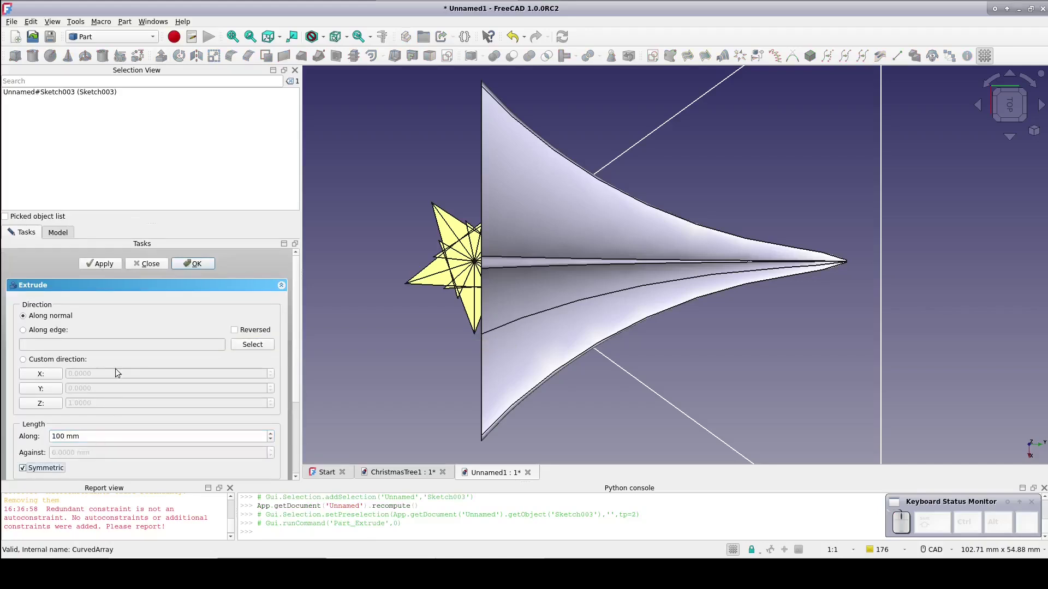
click(188, 262)
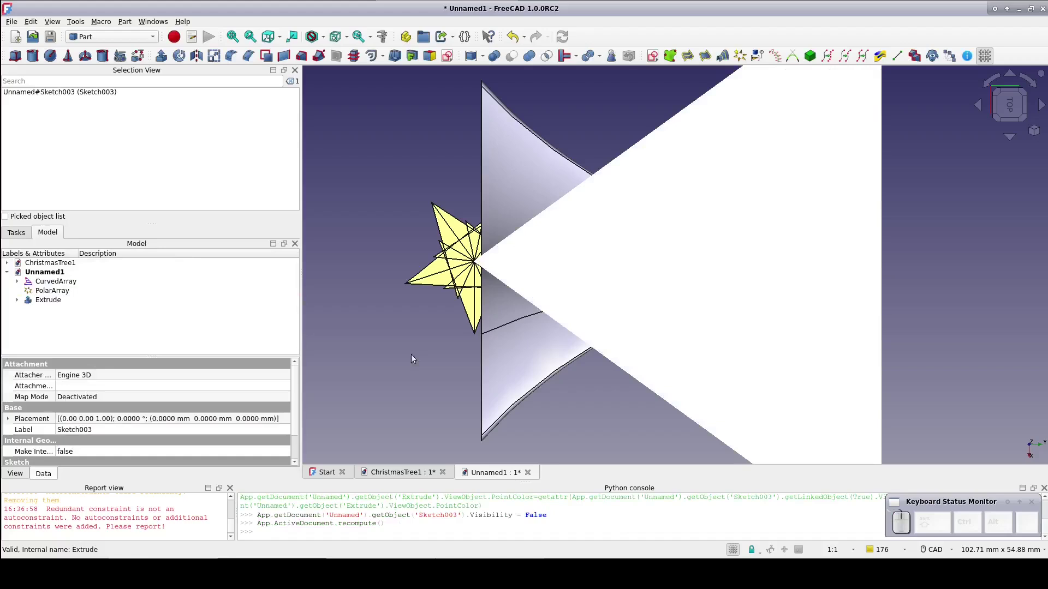
scroll(down, 3)
click(585, 393)
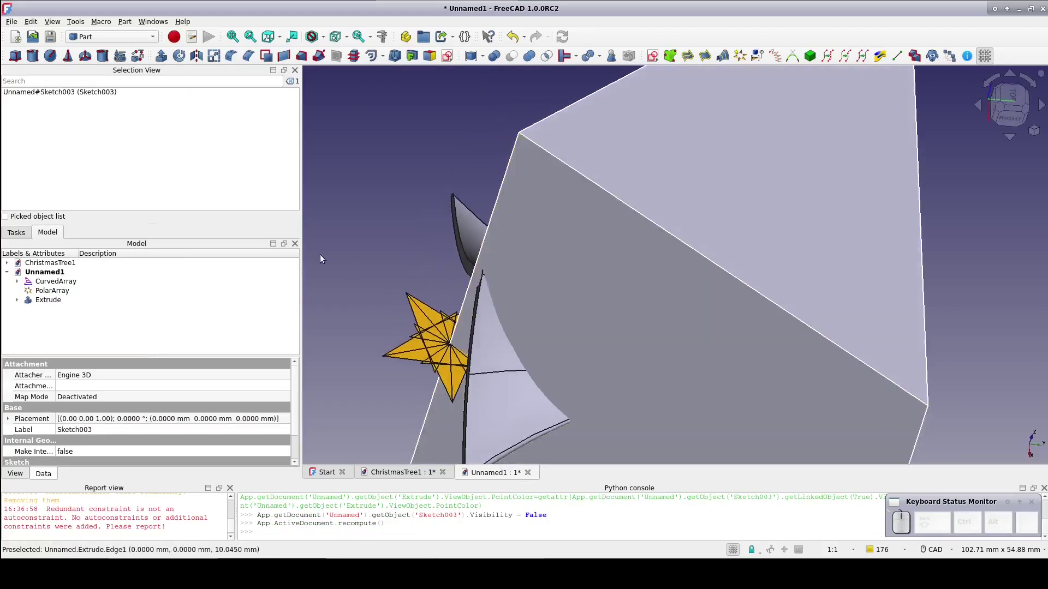
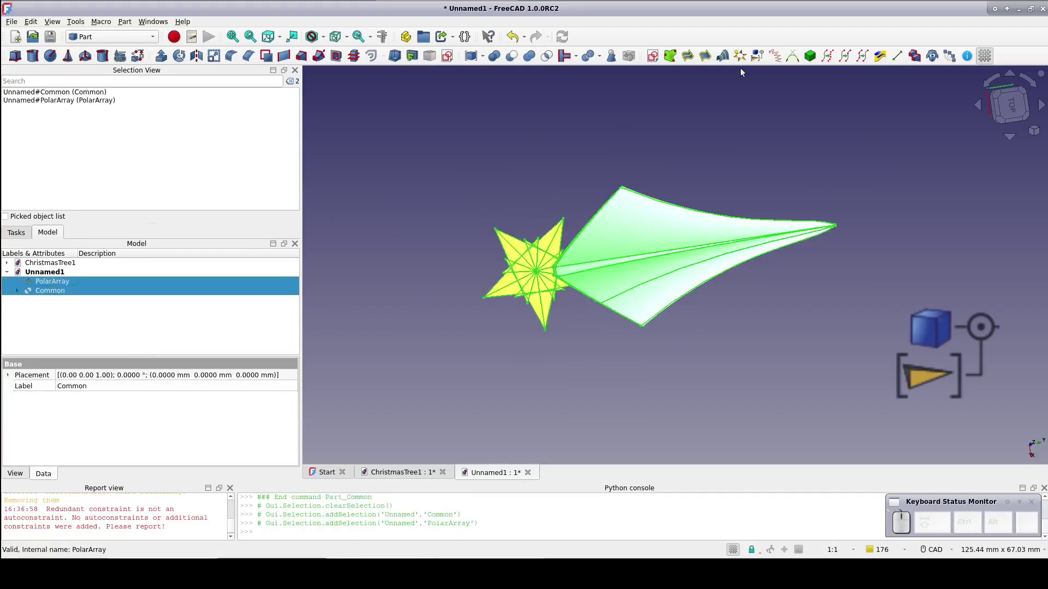
- Populate the Common of branch and wedge onto the PolarArray and orbit to inspect the five-armed star
click(765, 60)
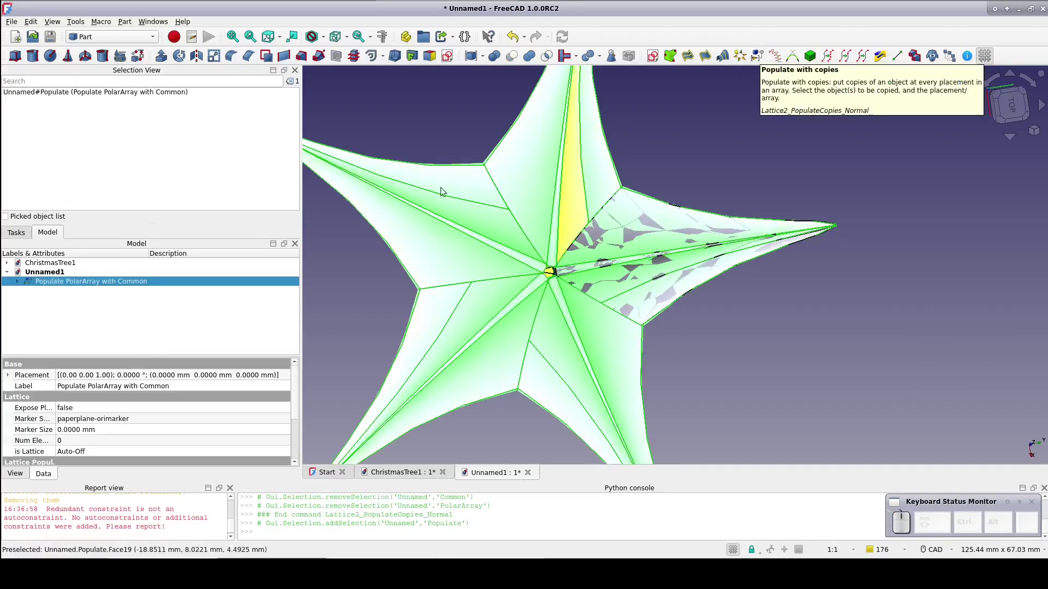
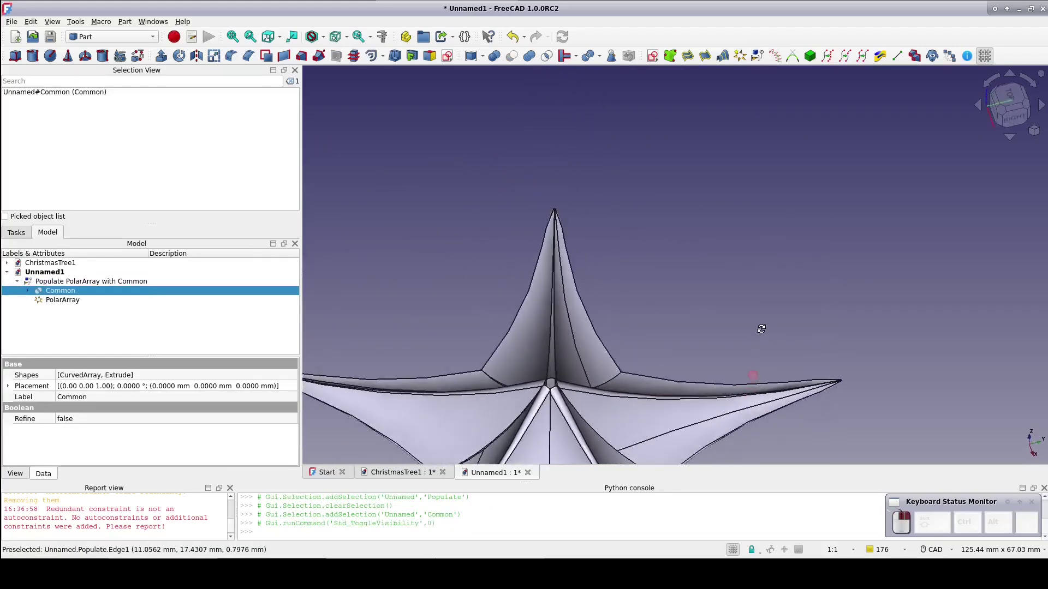
scroll(up, 3)
drag(653, 335, 711, 195)
drag(792, 371, 797, 332)
scroll(up, 3)
drag(733, 386, 708, 273)
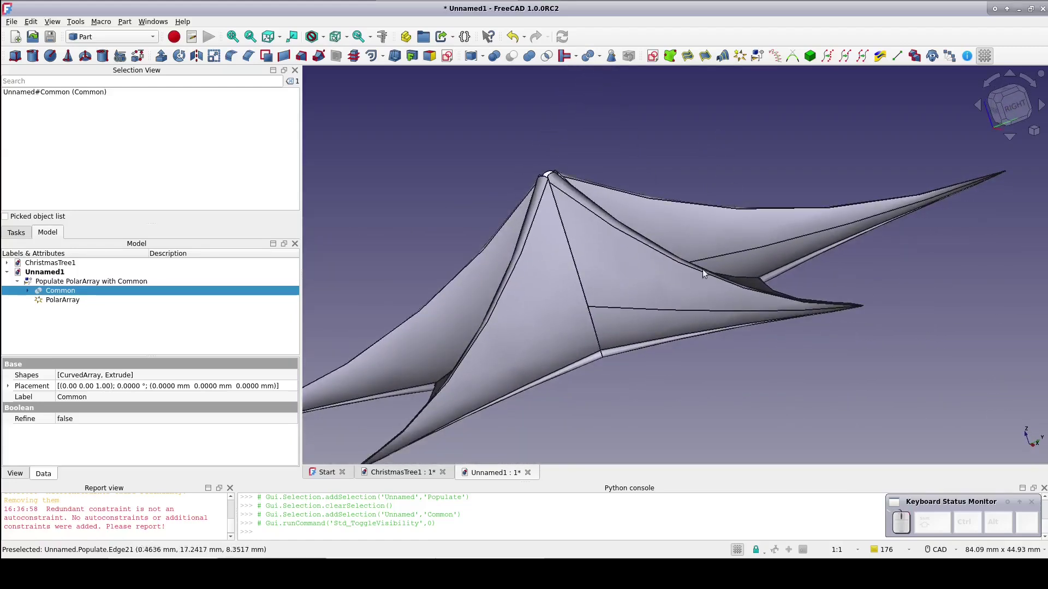
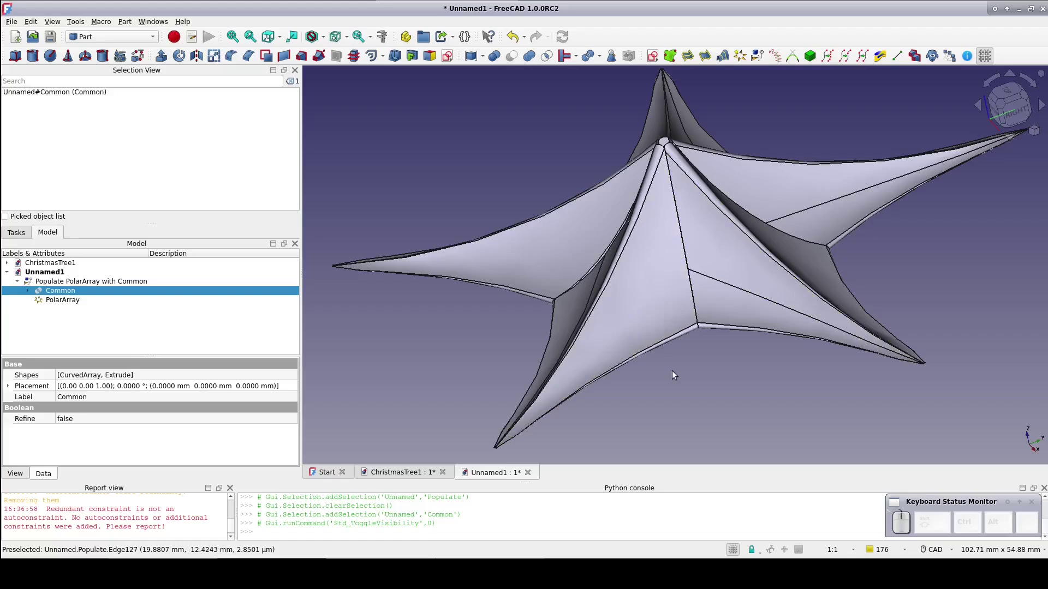
scroll(down, 3)
scroll(up, 3)
scroll(down, 3)
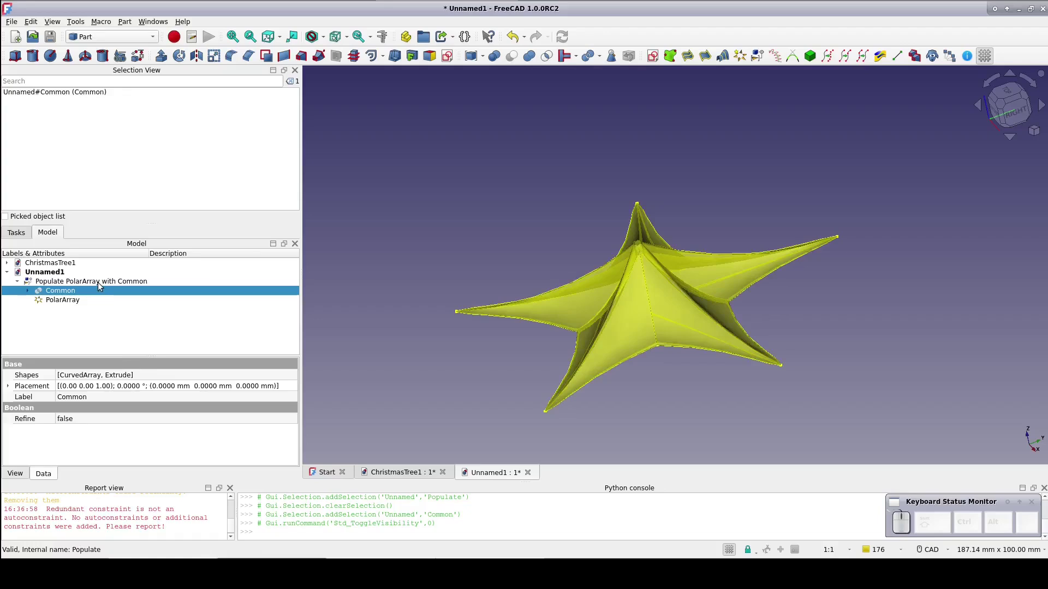
- Make a Draft Clone of the populated star layer and reveal its Scale values
click(102, 282)
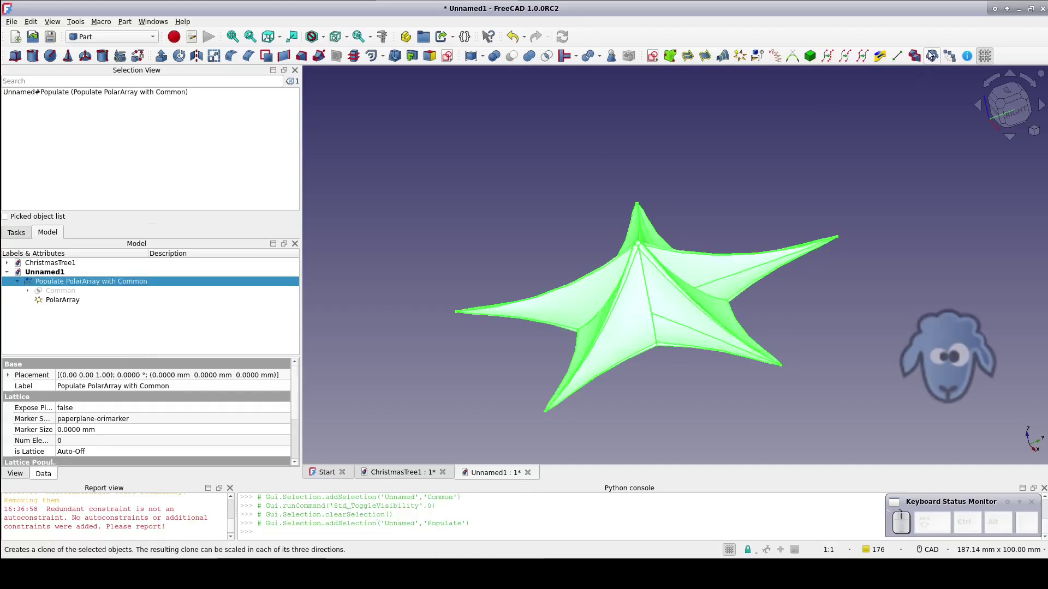
click(934, 55)
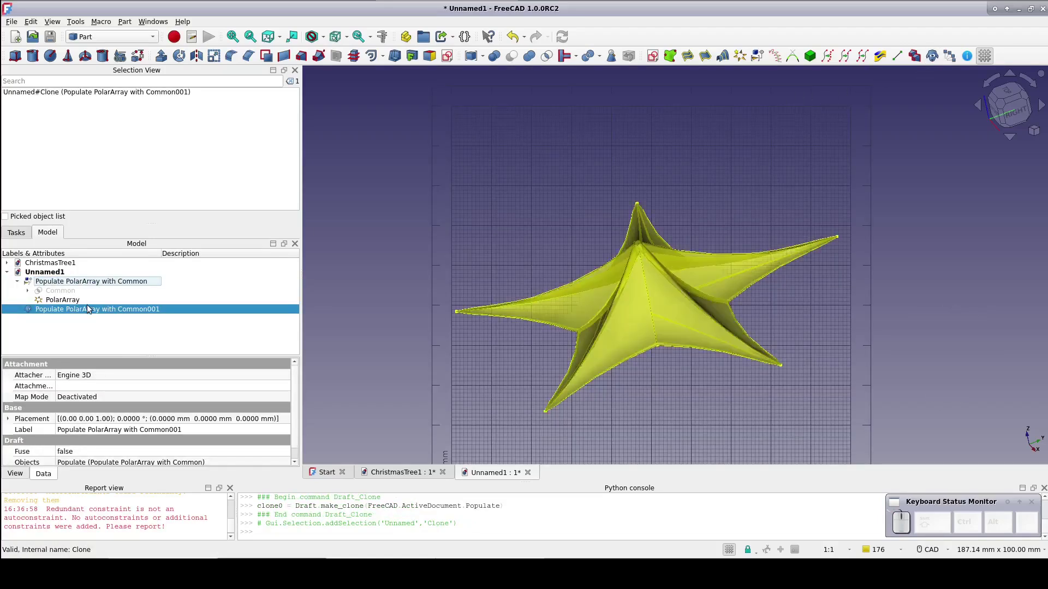
scroll(down, 3)
click(14, 459)
middle_click(91, 443)
- Set the clone's Scale x, y and z to 0.8
click(93, 438)
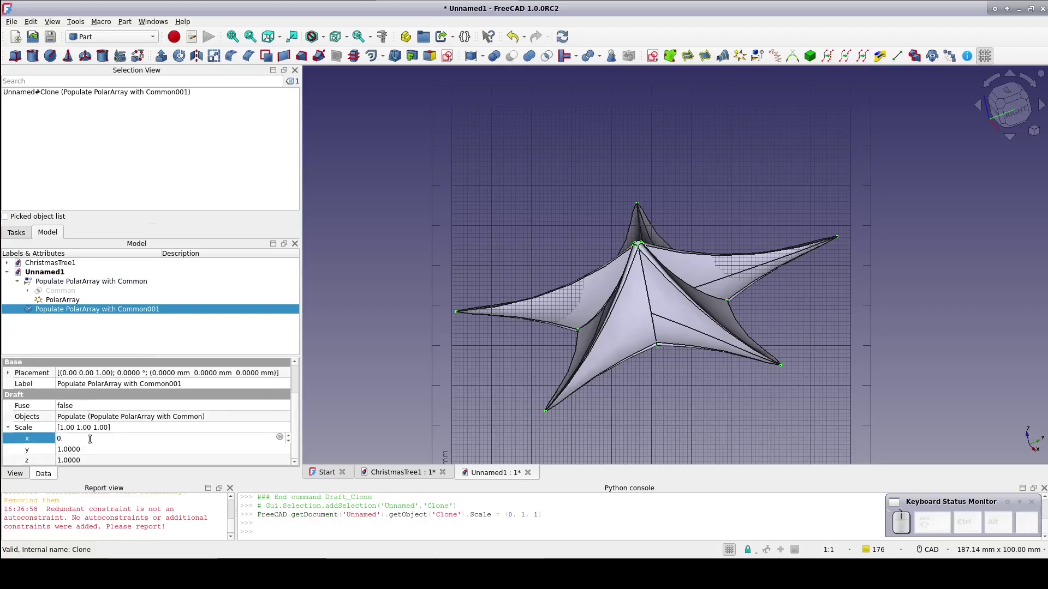
key(8)
key(Tab)
key(9)
key(BackSpace)
key(8)
key(Tab)
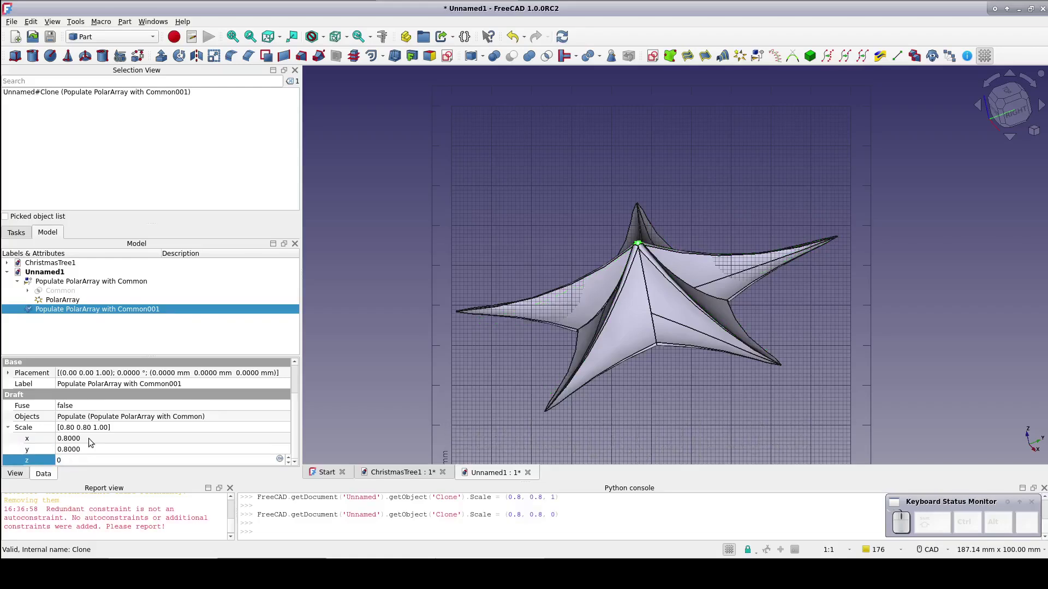
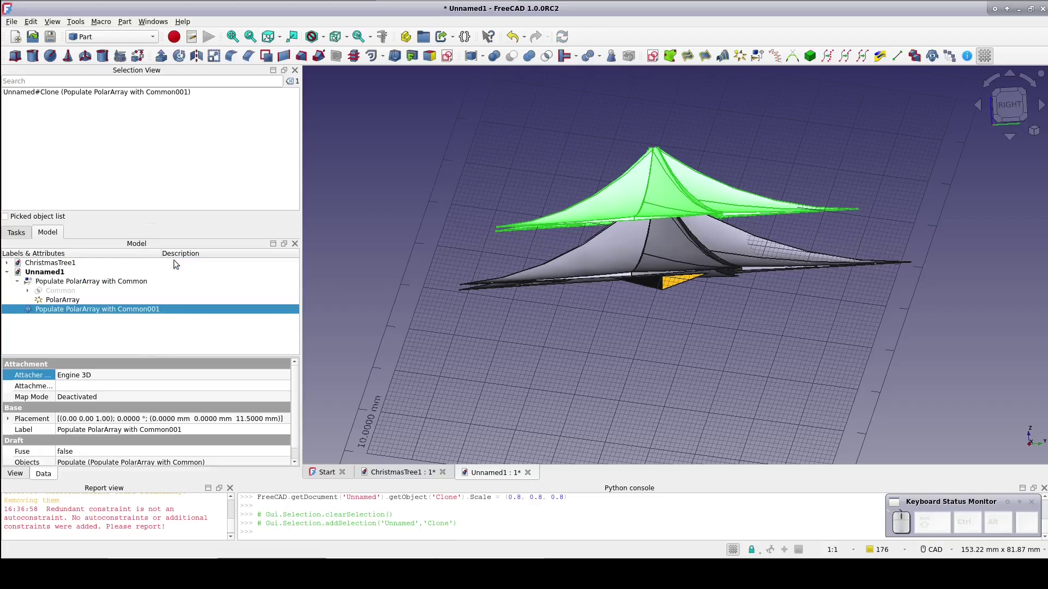
- Clone the original star layer again and expand the new clone's Scale values
click(69, 279)
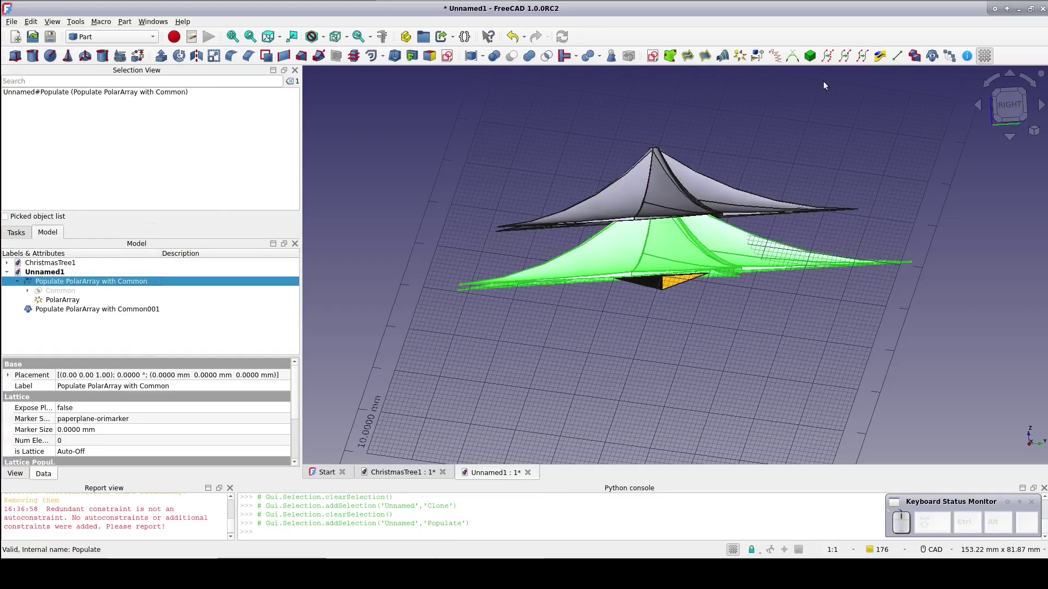
click(938, 54)
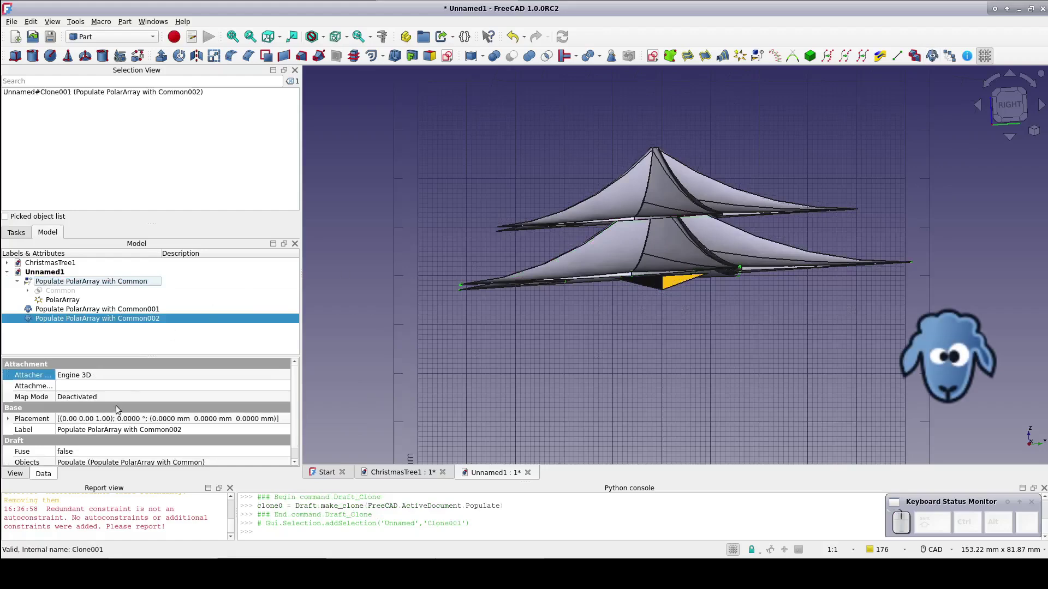
scroll(down, 3)
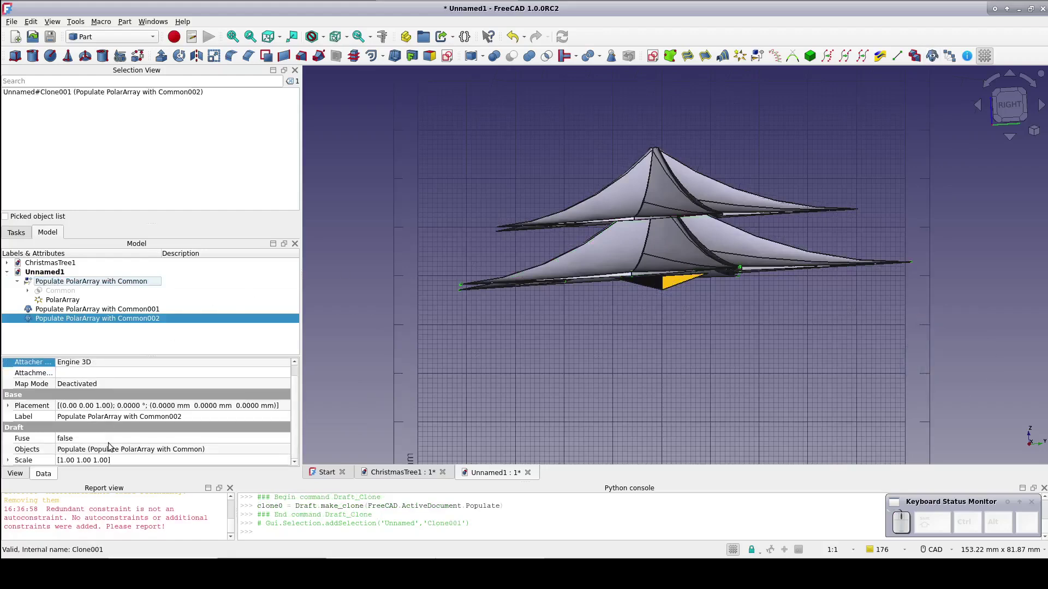
click(12, 458)
scroll(down, 3)
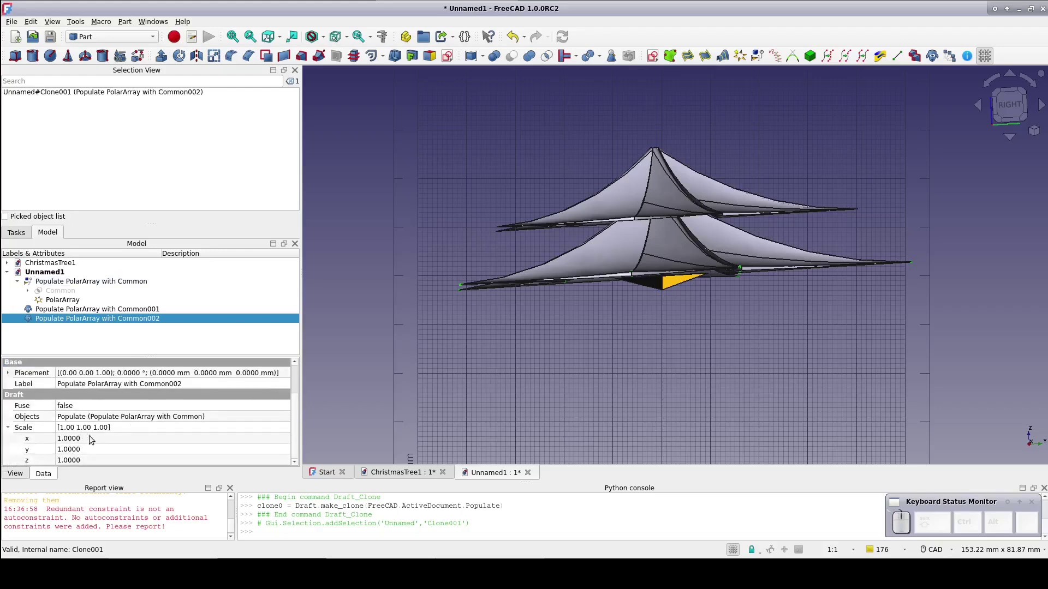
- Set the third layer's x scale factor to 0.64 after re-editing the entry
click(99, 440)
key(0)
key(.)
key(8)
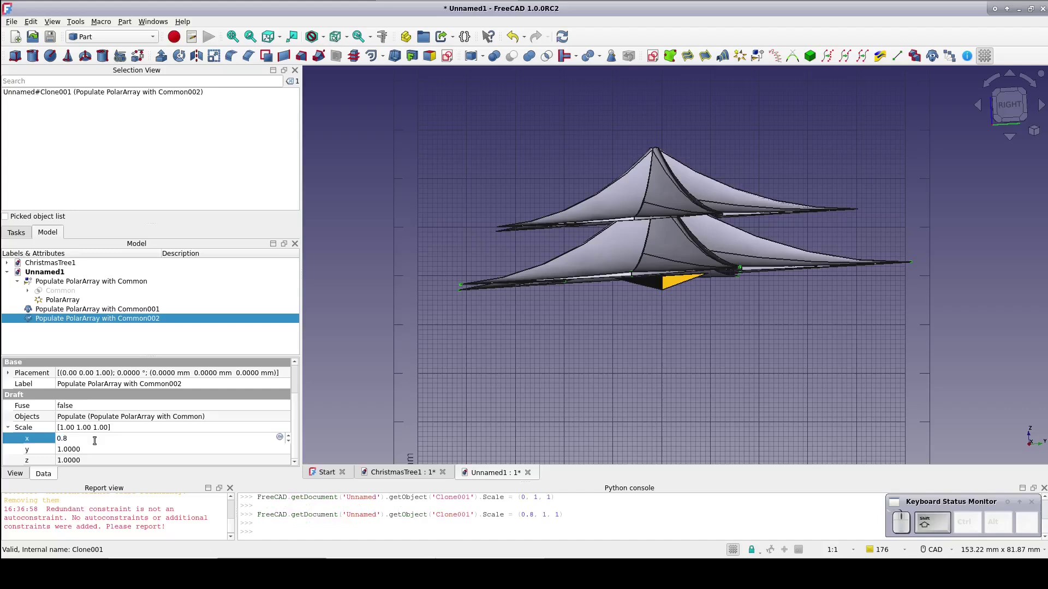
key(shift+8)
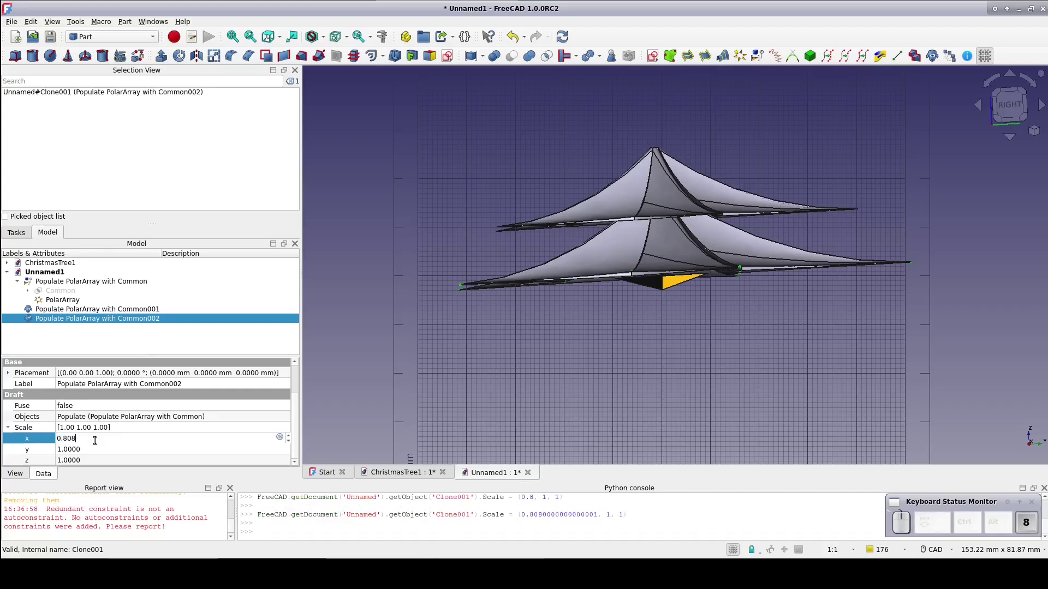
key(Tab)
click(99, 440)
key(0)
key(8)
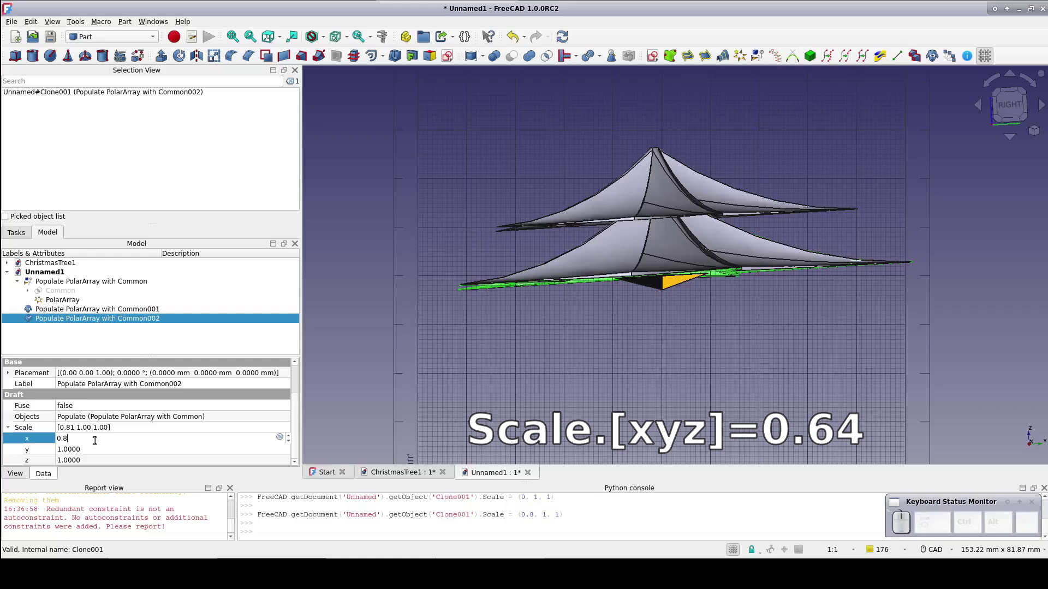
key(shift+8)
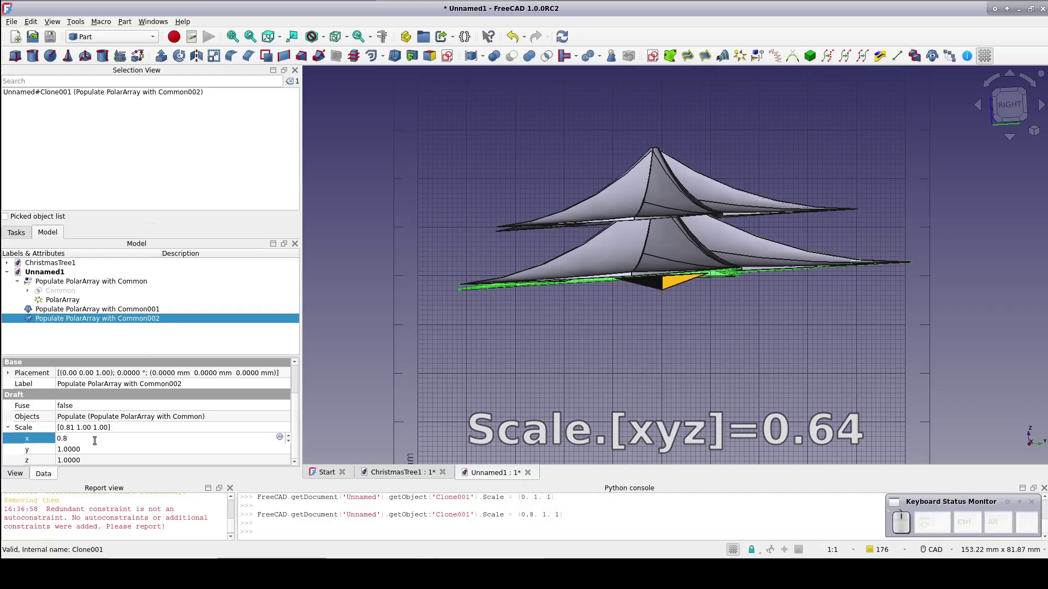
key(BackSpace)
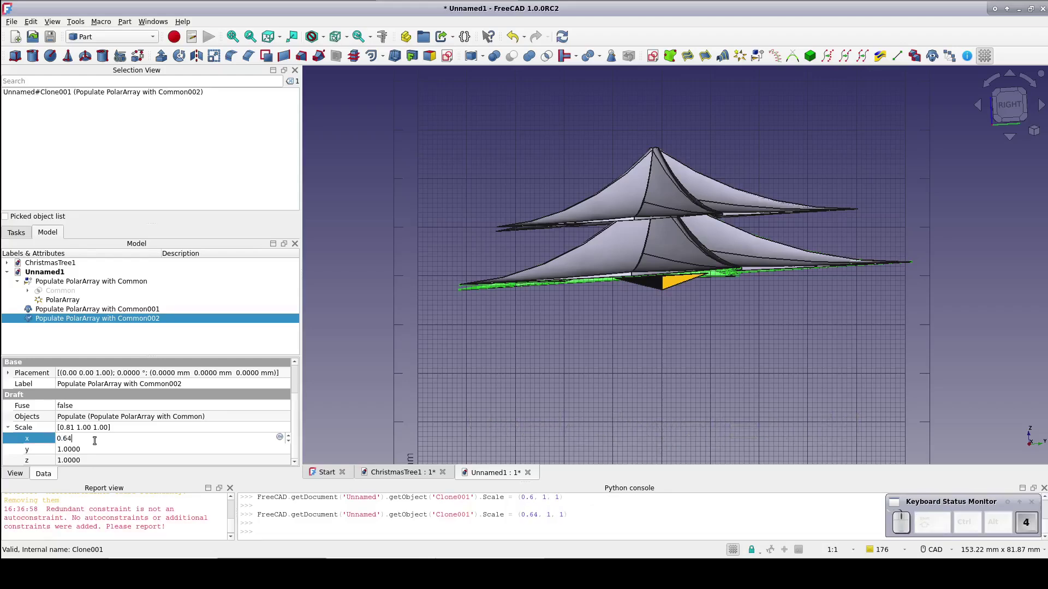
key(Tab)
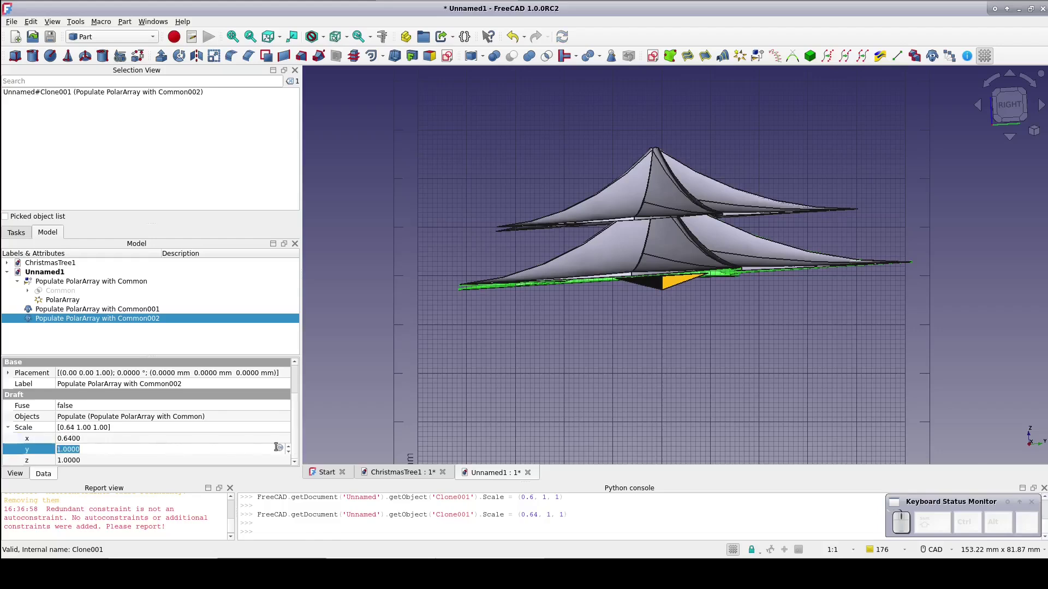
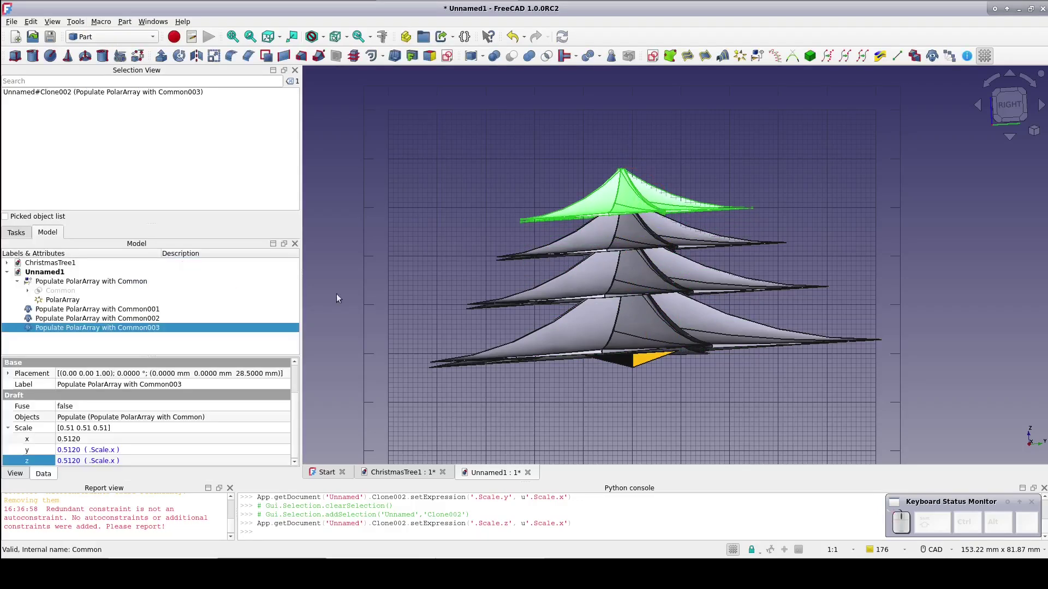
- Hide the Draft grid (G, R) and orbit to look down on the tree's four tiers
key(g)
key(r)
drag(394, 304, 437, 359)
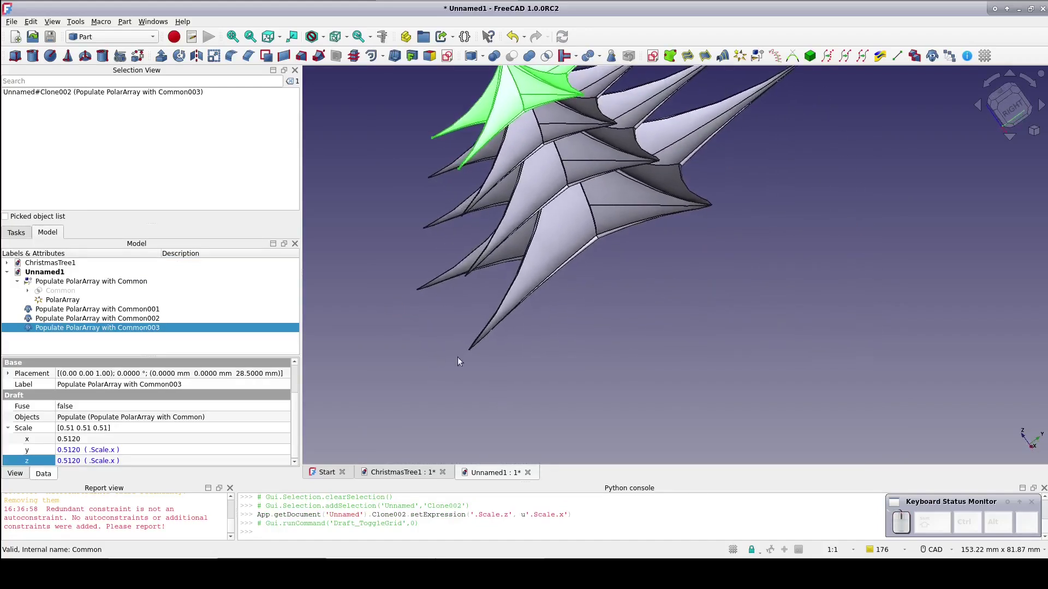
key(8)
drag(681, 370, 724, 400)
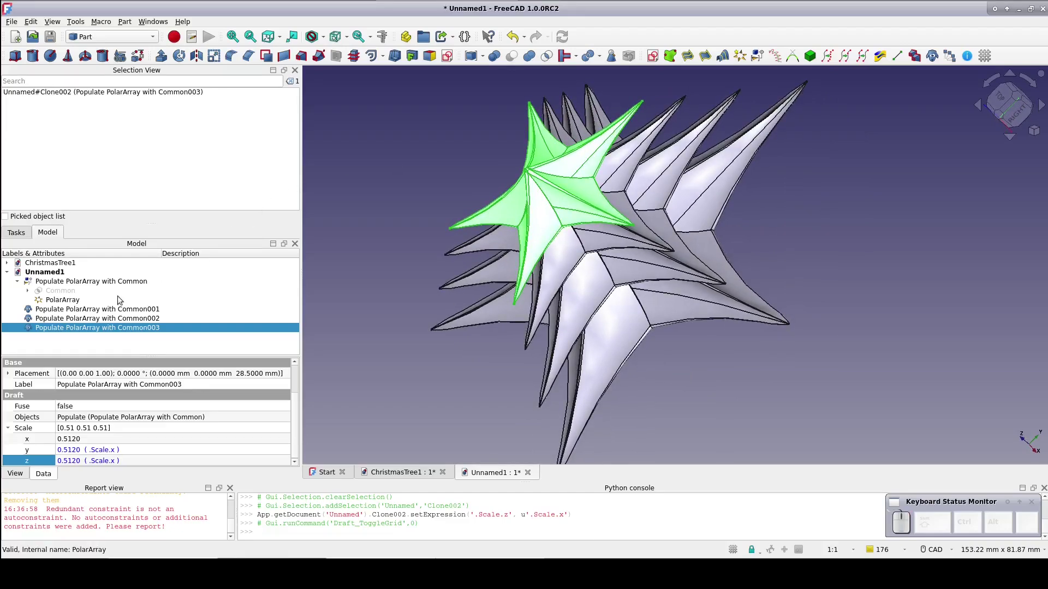
- Set the second layer's Placement Angle to 360/5/4, rotating it 18° about the vertical axis
click(99, 312)
scroll(up, 3)
click(13, 417)
click(120, 428)
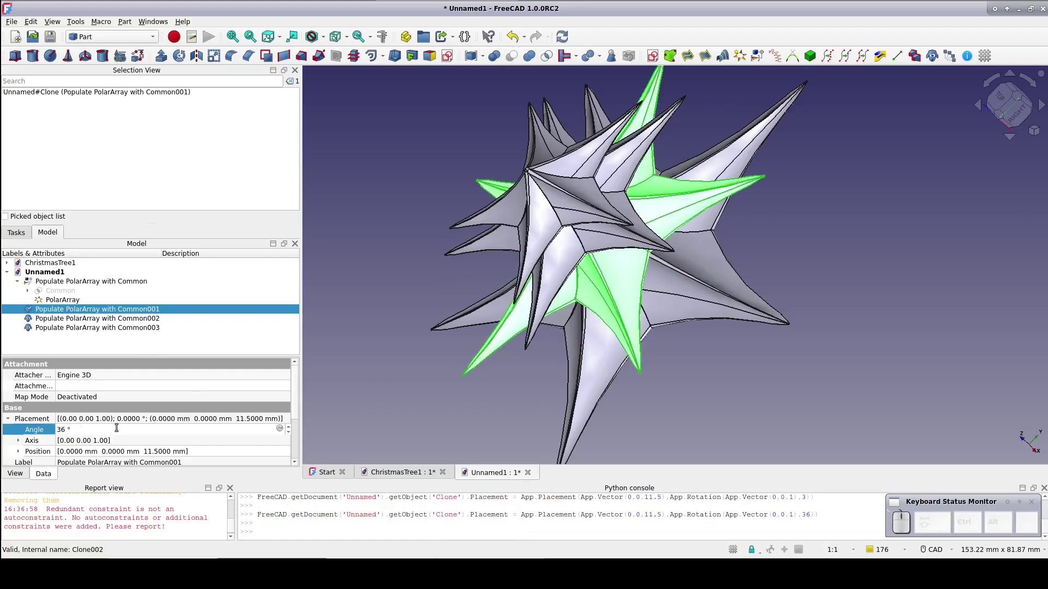
key(0)
key(/)
key(5)
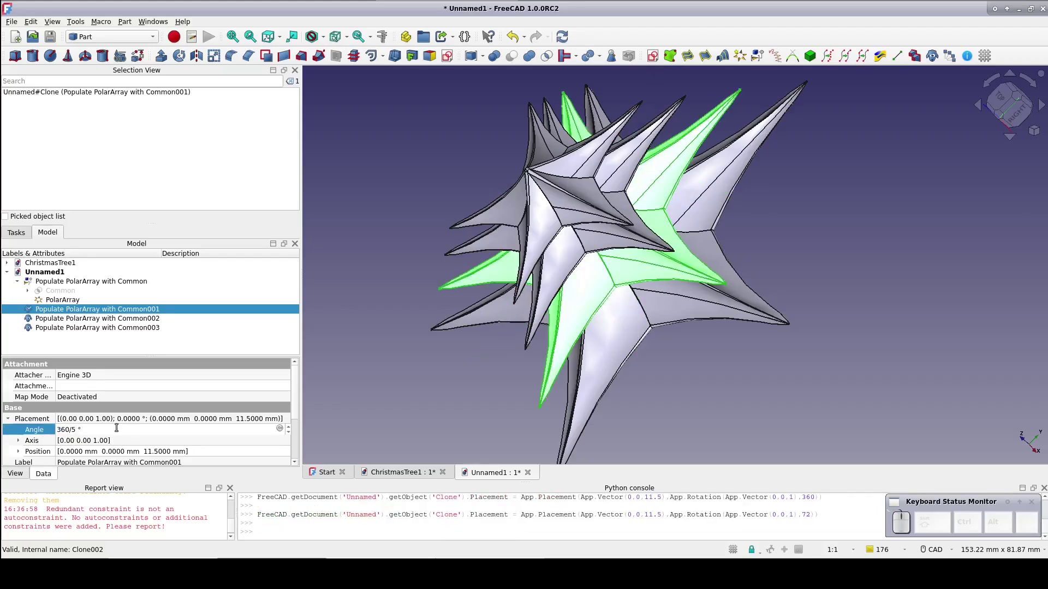
key(/)
key(4)
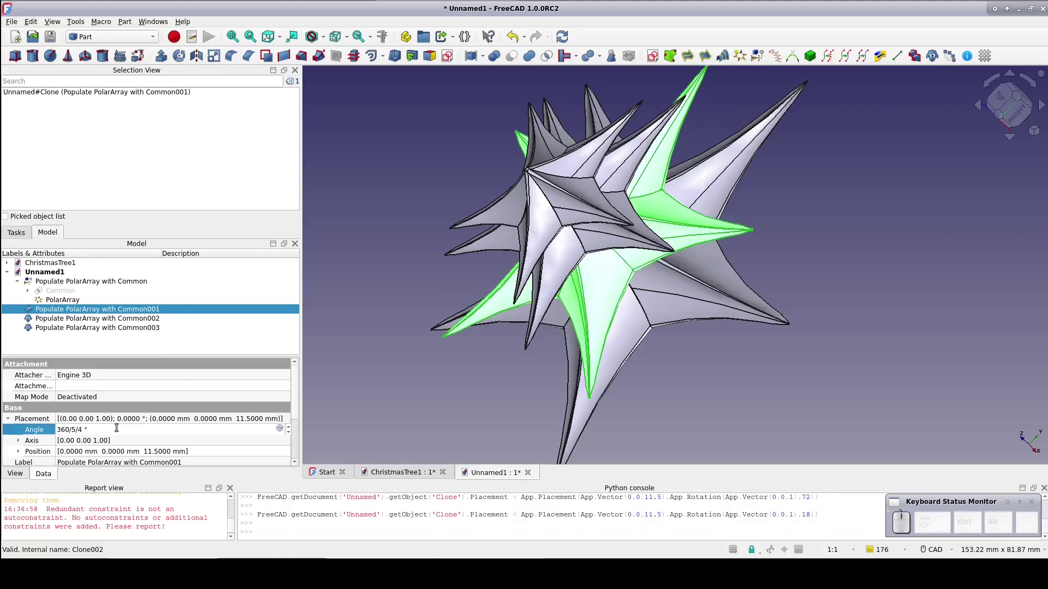
click(325, 395)
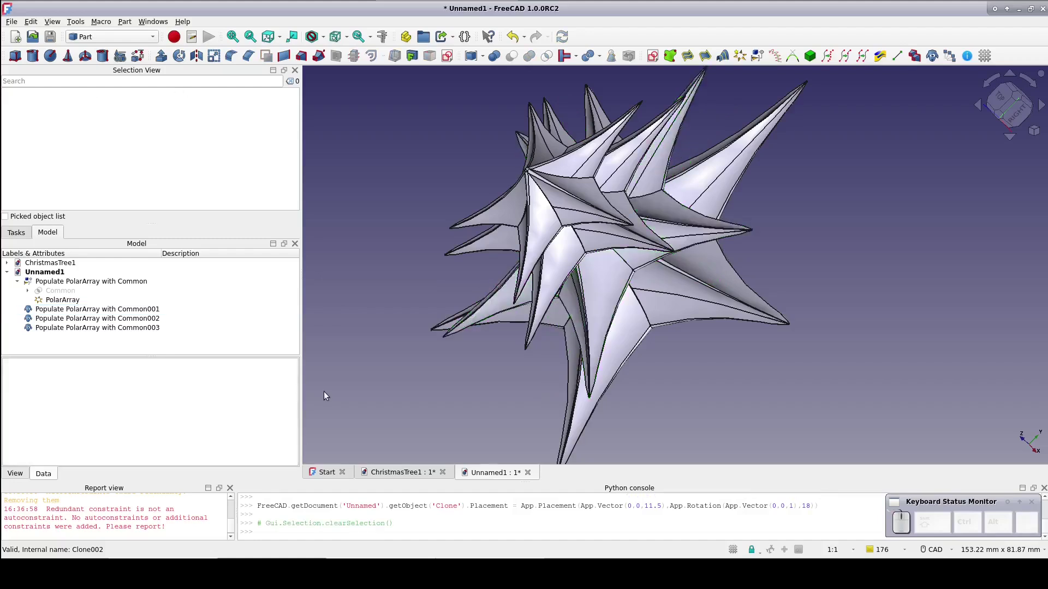
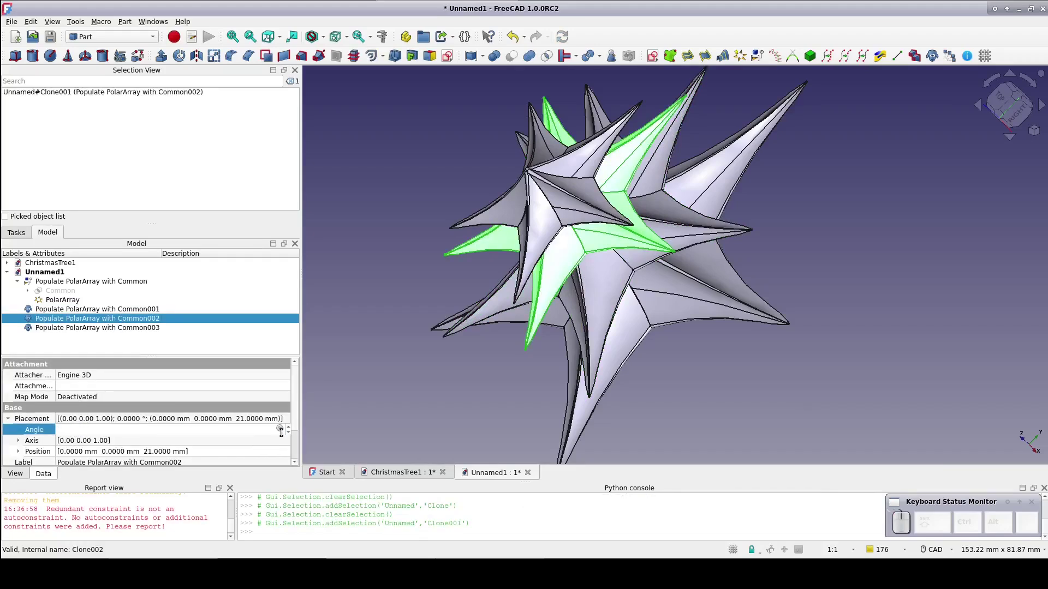
- Link the third layer's Placement Angle to the second layer's Placement.Rotation.Angle by expression
click(282, 430)
key(Down)
key(Down)
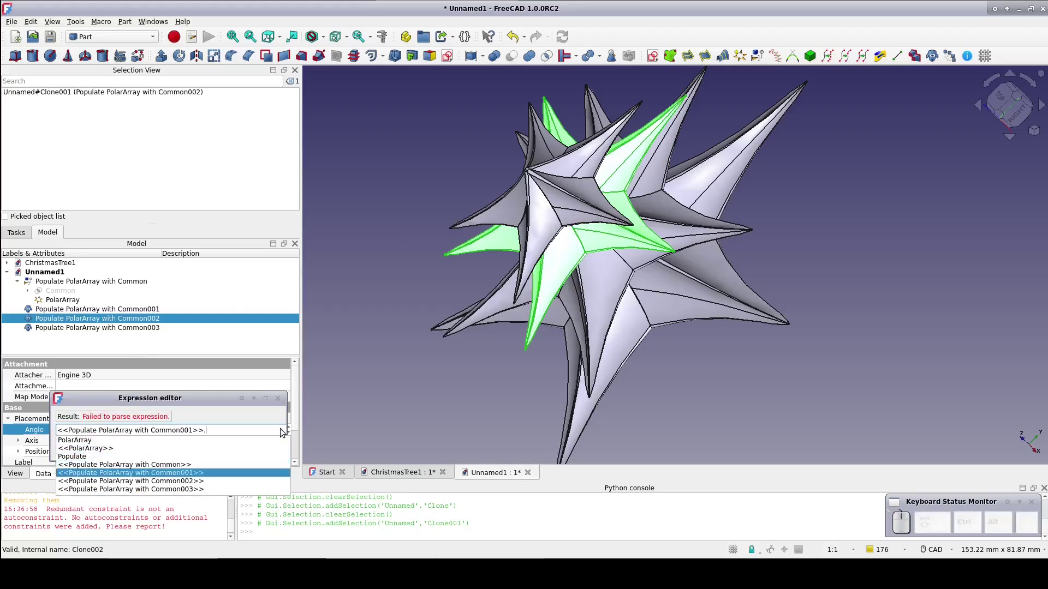
key(Down)
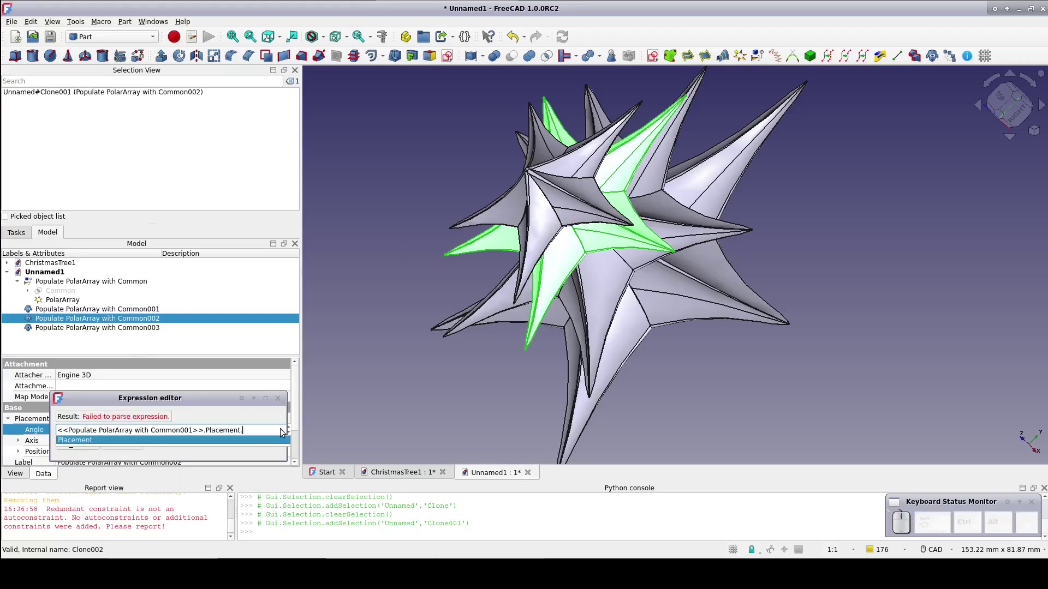
key(shift+a)
key(n)
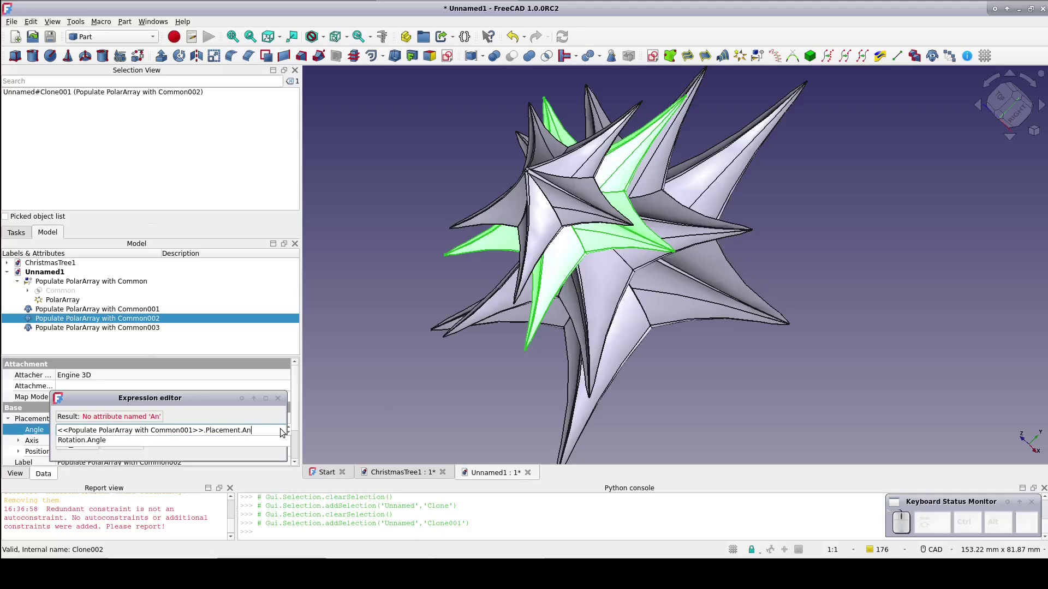
key(Down)
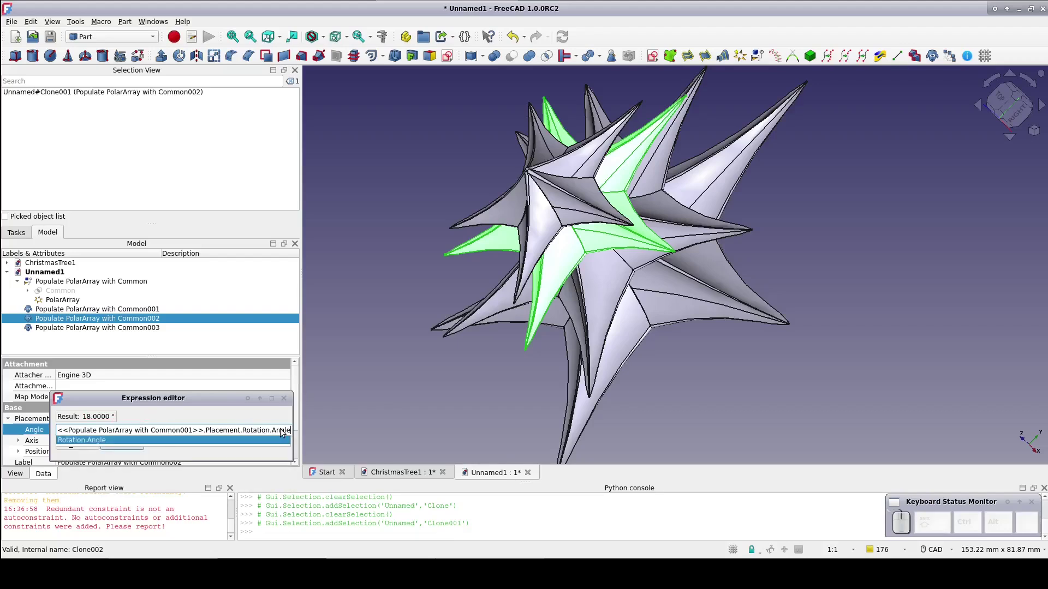
key(Return)
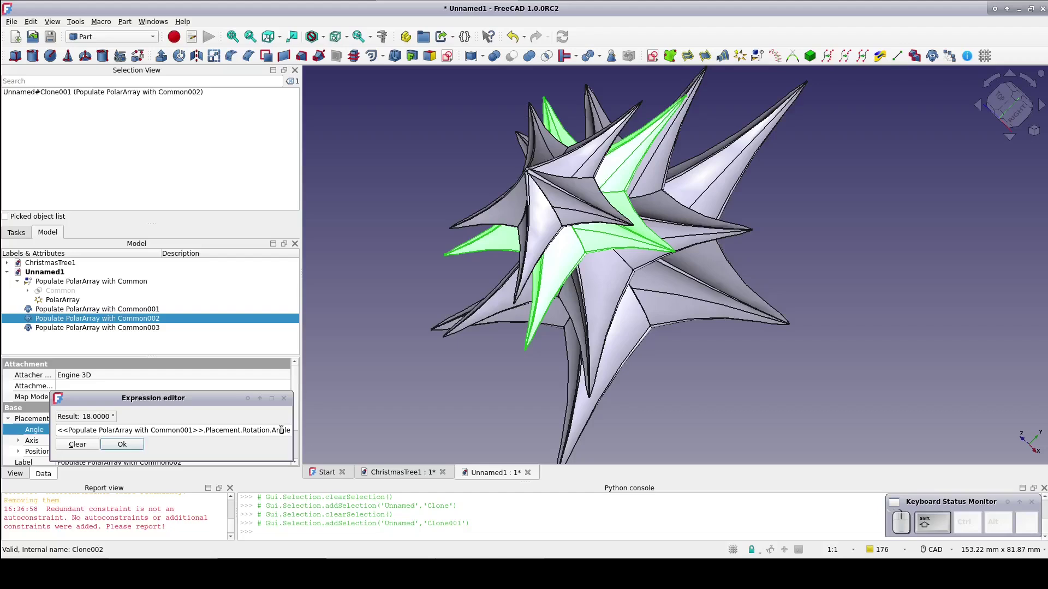
key(shift+8)
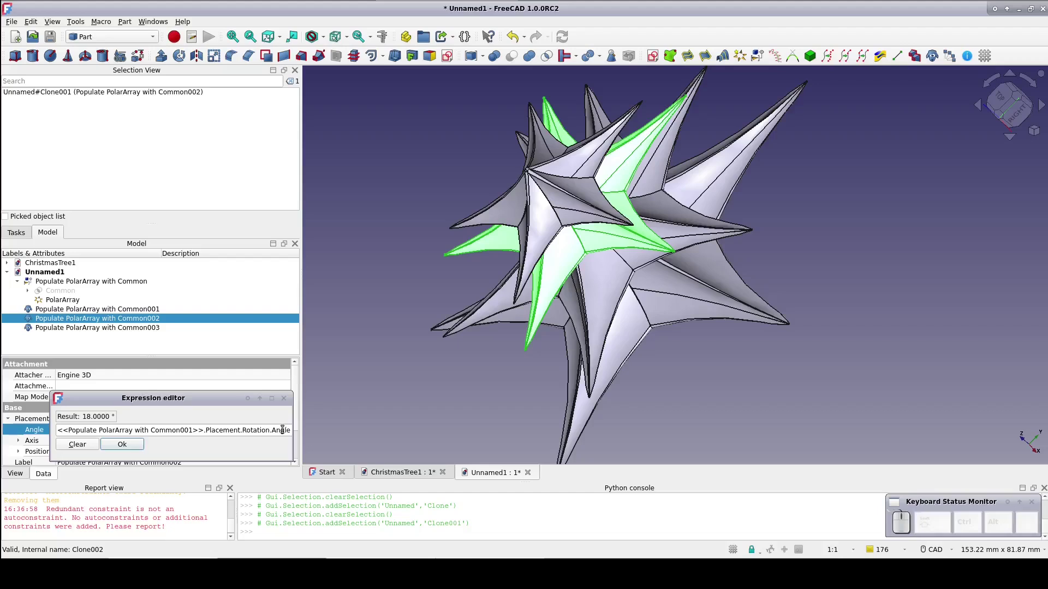
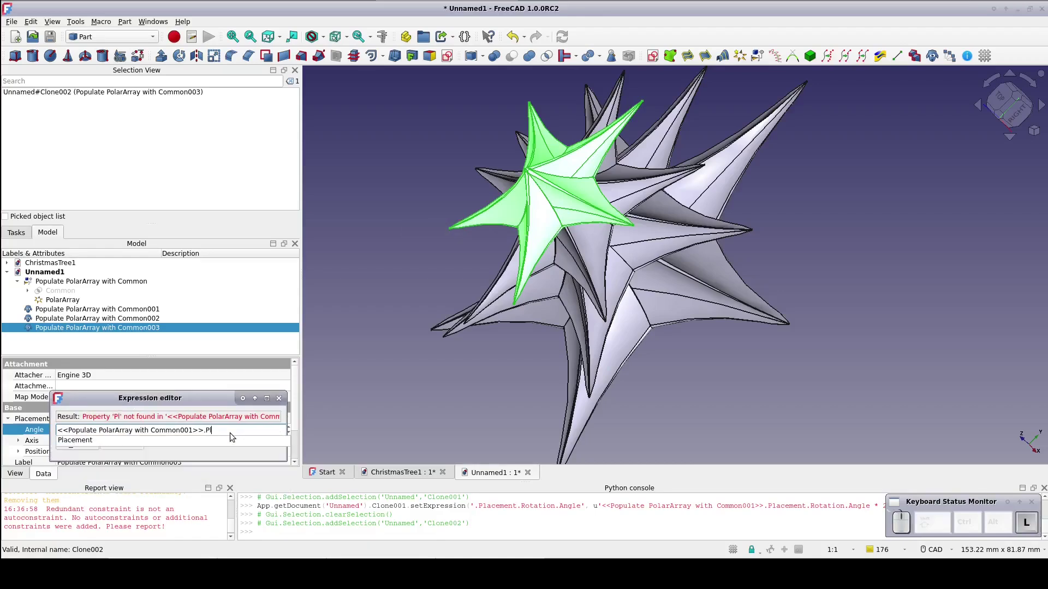
- Link the fourth layer's Placement Angle to the second layer's Placement.Rotation.Angle by expression
key(Down)
key(shift+r)
key(Down)
key(shift+8)
key(3)
key(Return)
- Orbit the tree to view the staggered tiers from the side
double_click(355, 389)
drag(418, 396, 391, 371)
scroll(up, 3)
drag(409, 345, 424, 292)
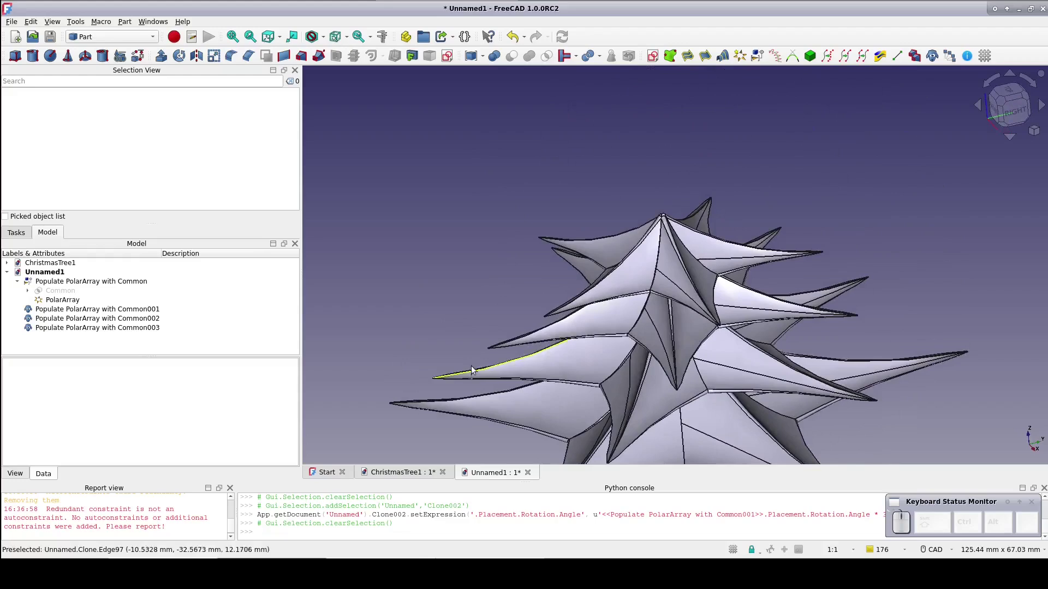
click(472, 372)
scroll(down, 3)
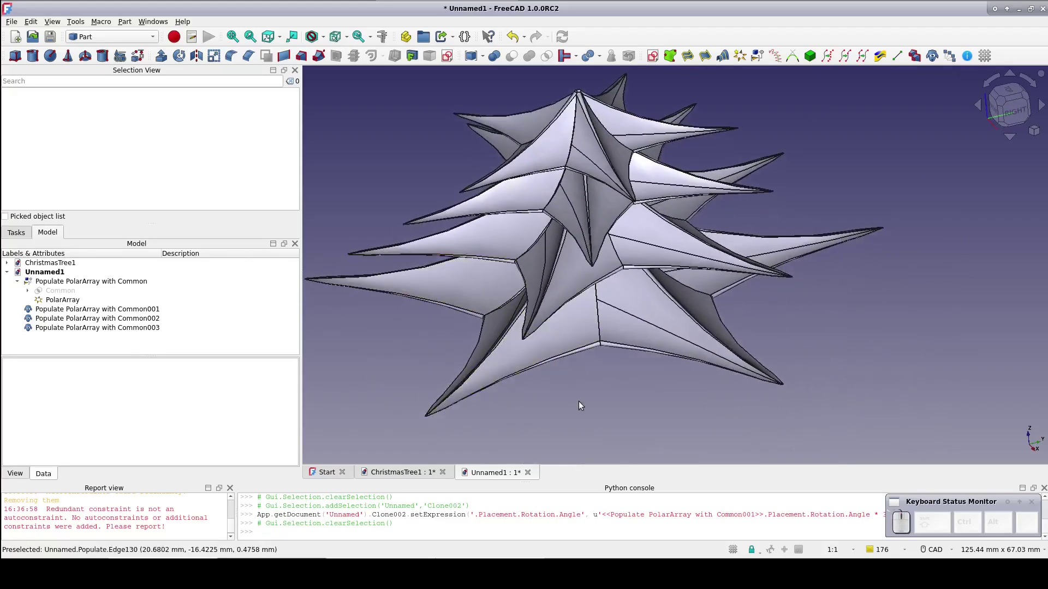